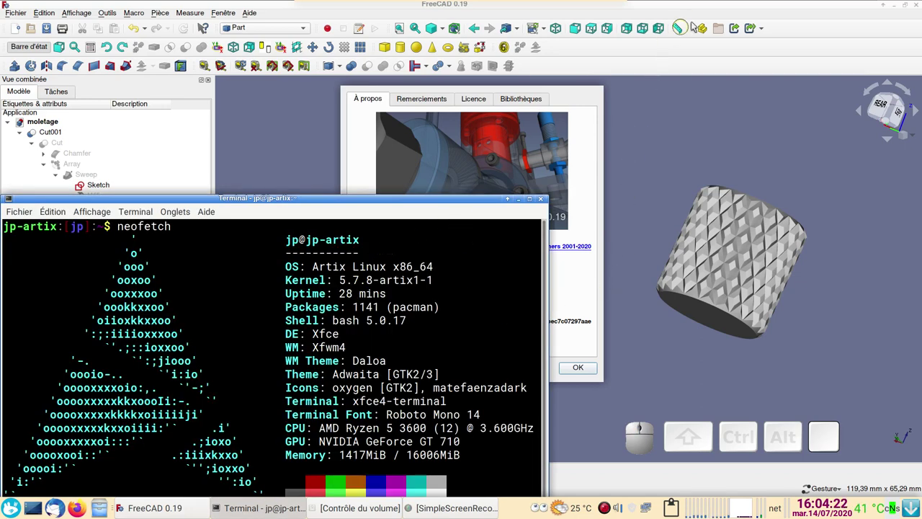
# Dismiss the About box and orbit the finished knurled moletage model to inspect it
pyautogui.click(720, 3)
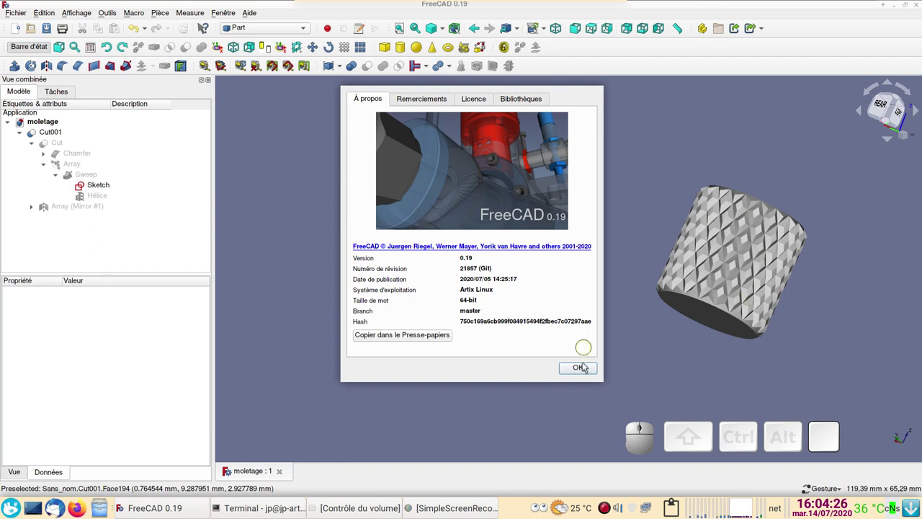
pyautogui.click(587, 370)
pyautogui.moveTo(643, 351); pyautogui.dragTo(411, 336)
pyautogui.scroll(3)
pyautogui.scroll(3)
pyautogui.moveTo(387, 344); pyautogui.dragTo(394, 360)
pyautogui.moveTo(393, 360); pyautogui.dragTo(407, 328)
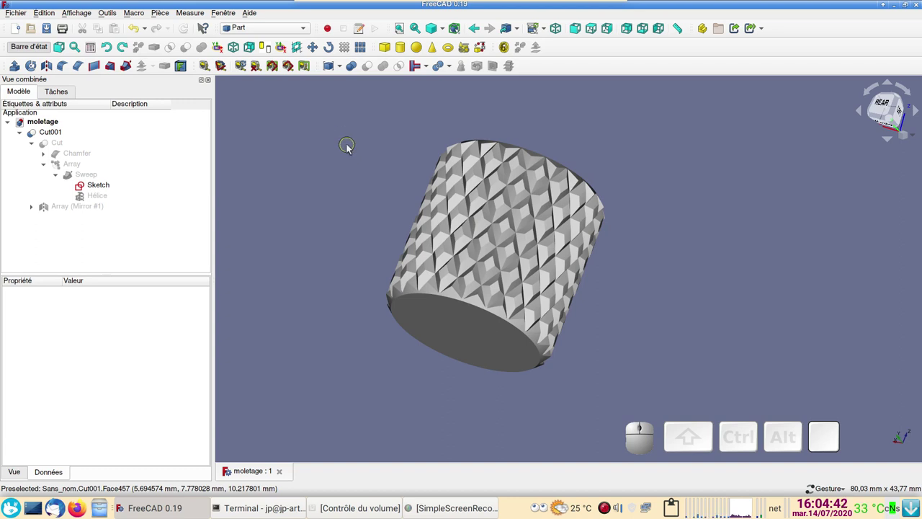
# Start a new empty document (Sans nom1) alongside the moletage model
pyautogui.click(16, 34)
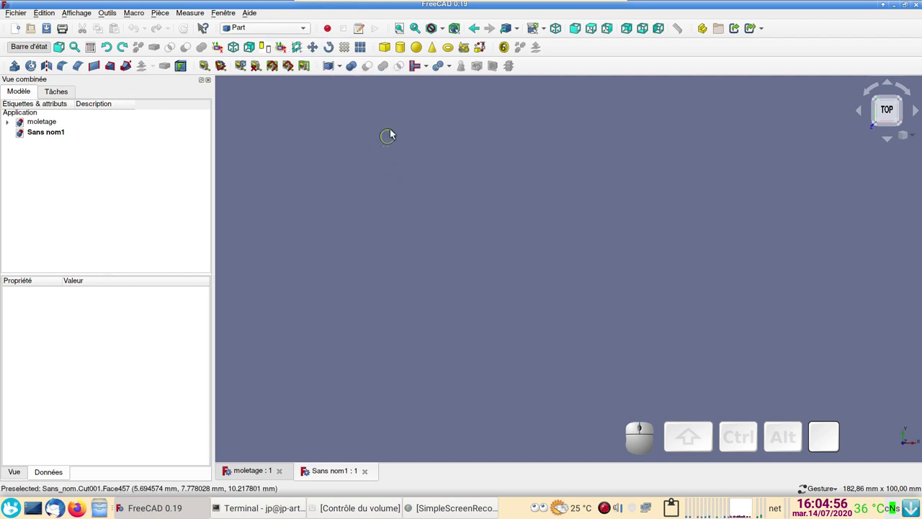
# Add a Part cylinder and set its radius to 10 mm and height to 20 mm
pyautogui.click(401, 53)
pyautogui.click(57, 140)
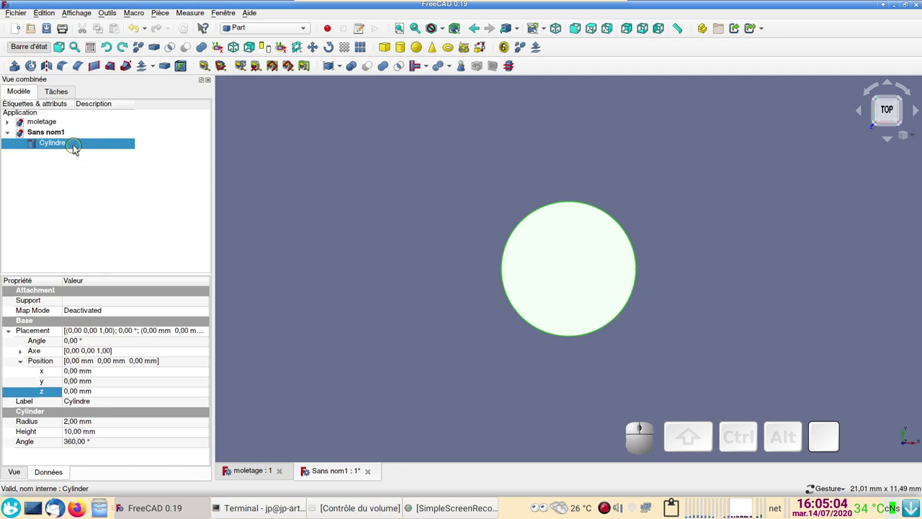
pyautogui.click(78, 146)
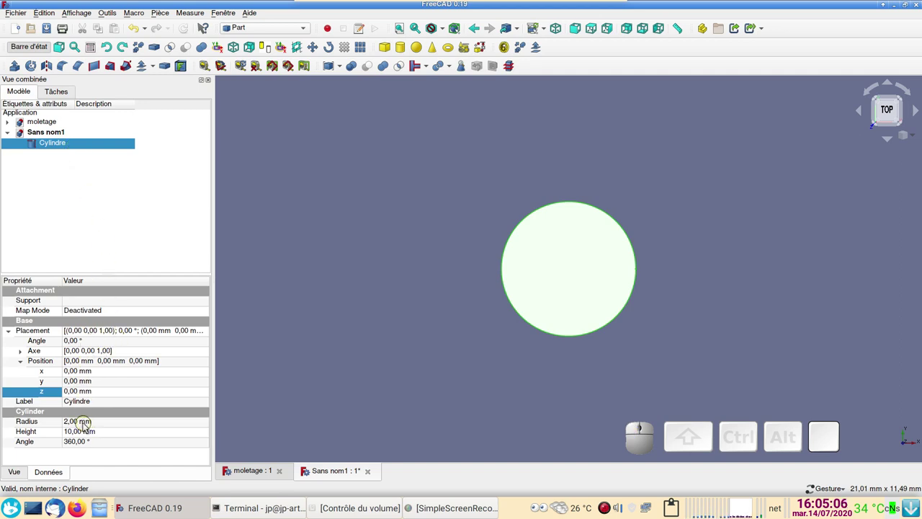
pyautogui.click(81, 424)
pyautogui.press('KP_1')
pyautogui.press('KP_0')
pyautogui.click(77, 431)
pyautogui.press('KP_2')
pyautogui.press('KP_0')
# Orbit and zoom the cylinder into an angled isometric view
pyautogui.scroll(-3)
pyautogui.moveTo(446, 372); pyautogui.dragTo(450, 355)
pyautogui.click(450, 354)
pyautogui.moveTo(467, 395); pyautogui.dragTo(330, 335)
pyautogui.scroll(-3)
pyautogui.rightClick(326, 311)
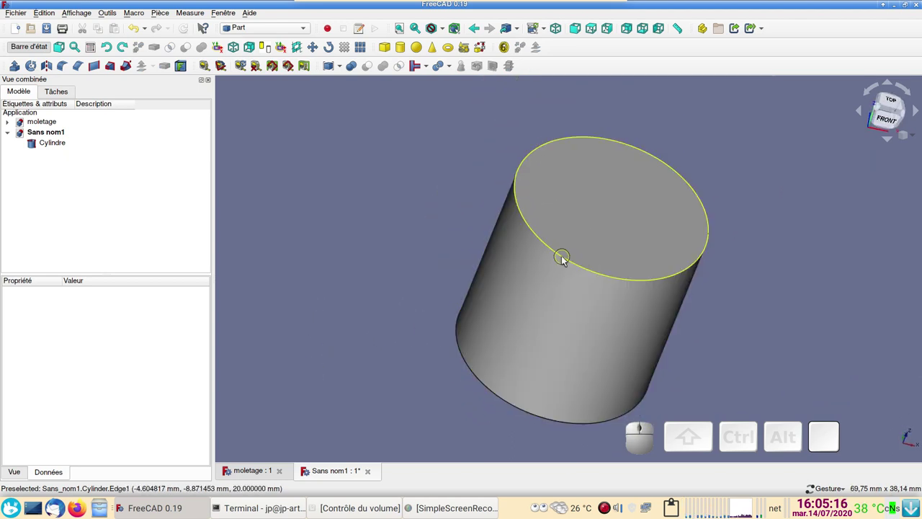
# Chamfer both circular edges of the cylinder (Edge1, Edge3) by 1 mm
pyautogui.click(568, 257)
pyautogui.click(504, 397)
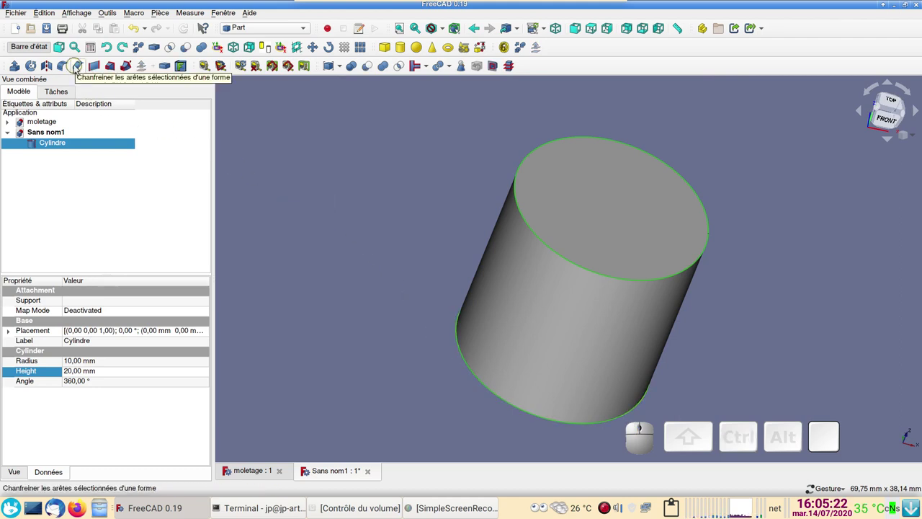
pyautogui.click(80, 68)
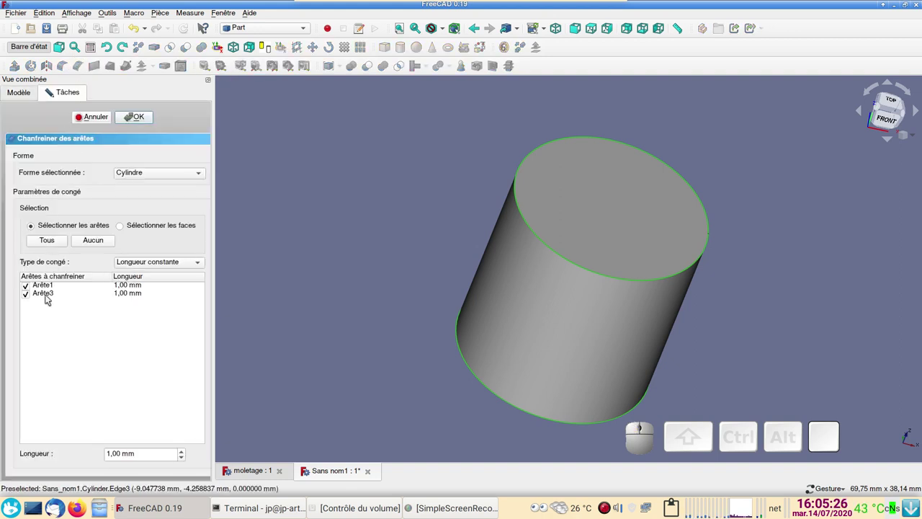
pyautogui.click(139, 118)
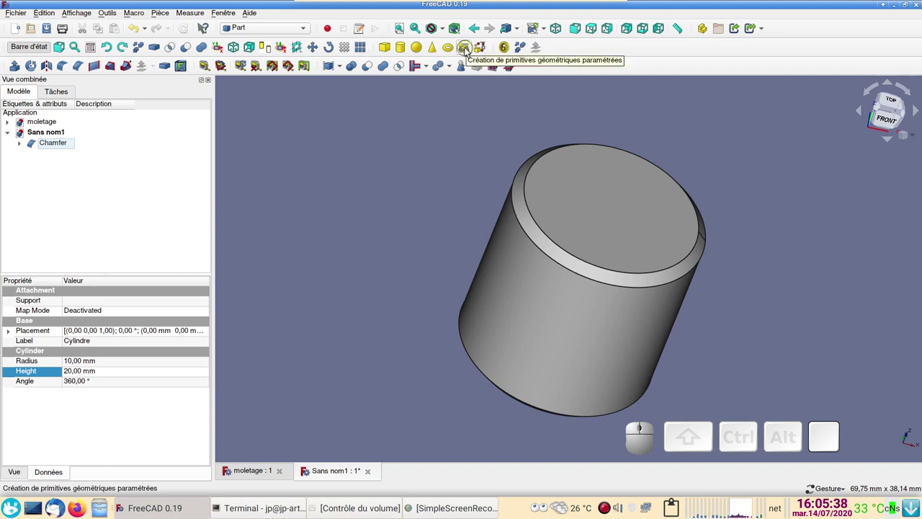
# Create a Hélice primitive with 100 mm pitch, 22 mm height and 10 mm radius
pyautogui.click(466, 50)
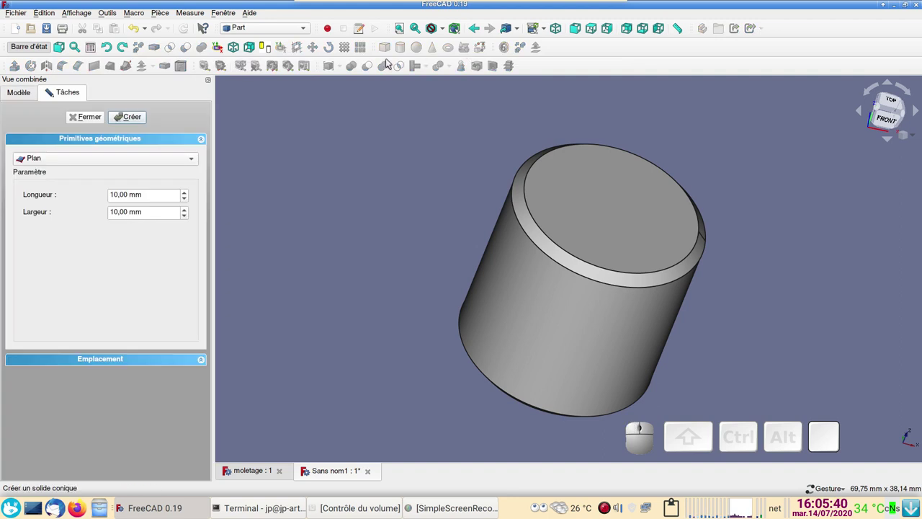
pyautogui.click(60, 157)
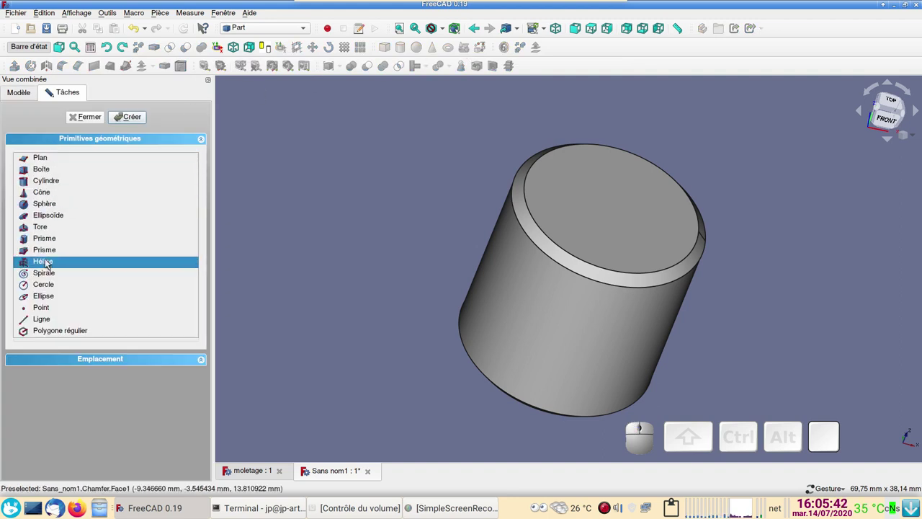
pyautogui.click(49, 264)
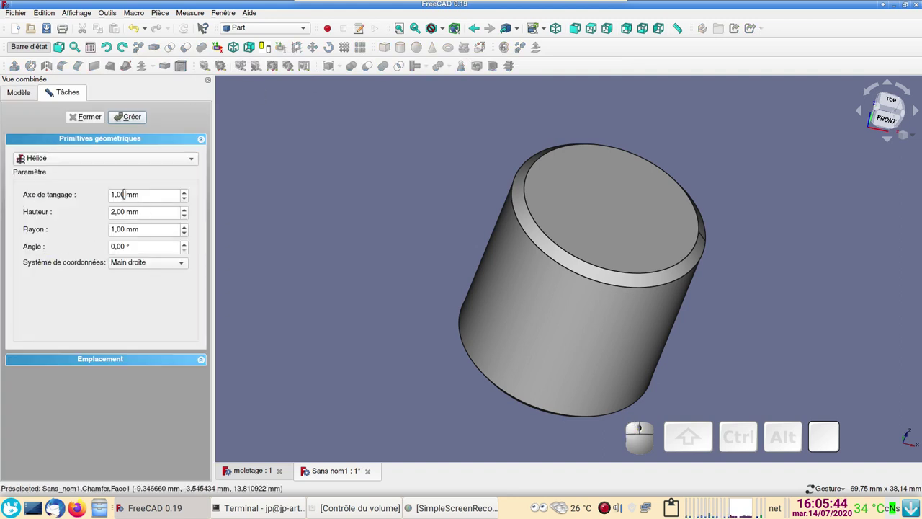
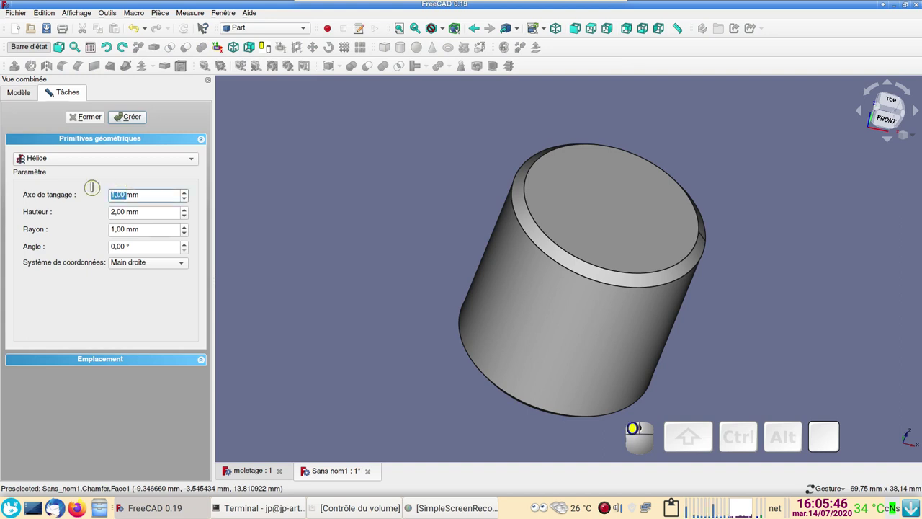
pyautogui.press('KP_1')
pyautogui.press('KP_0')
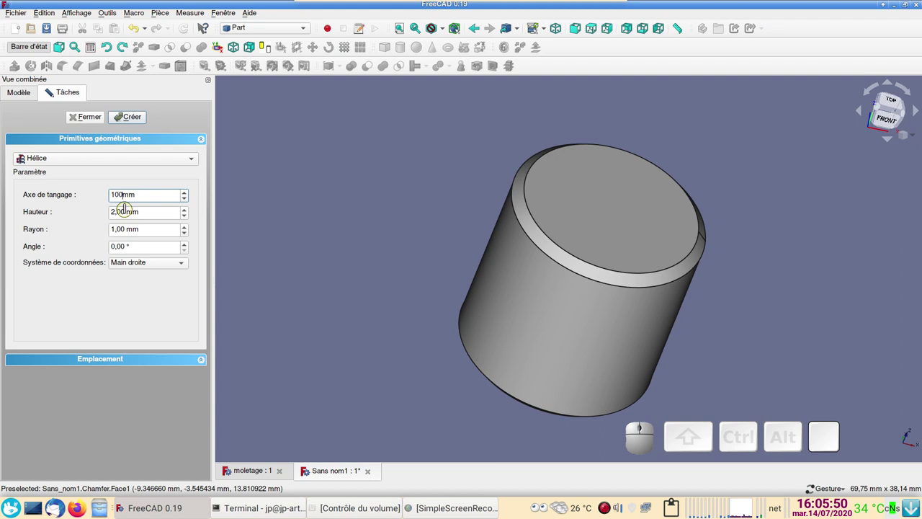
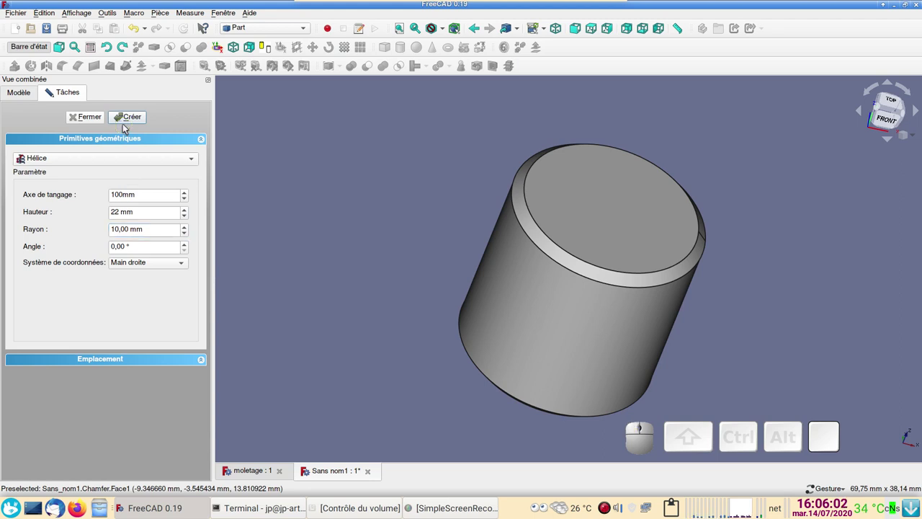
pyautogui.click(673, 287)
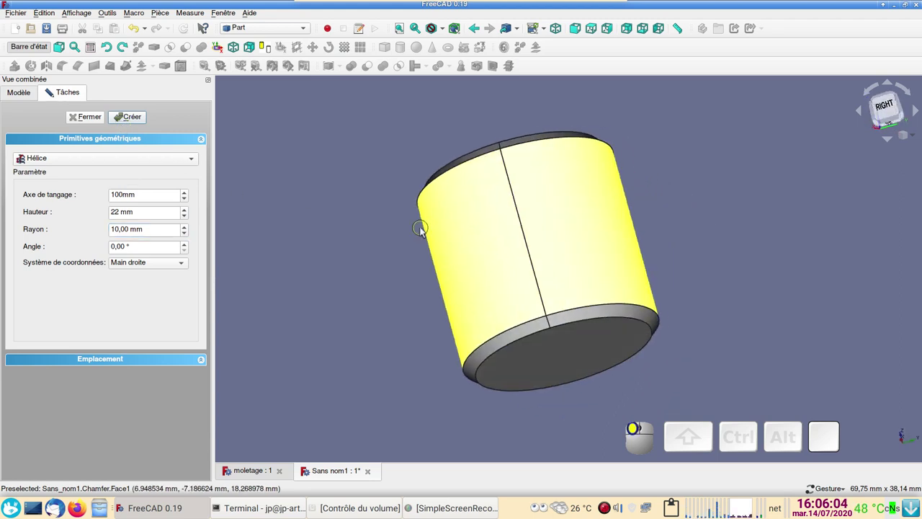
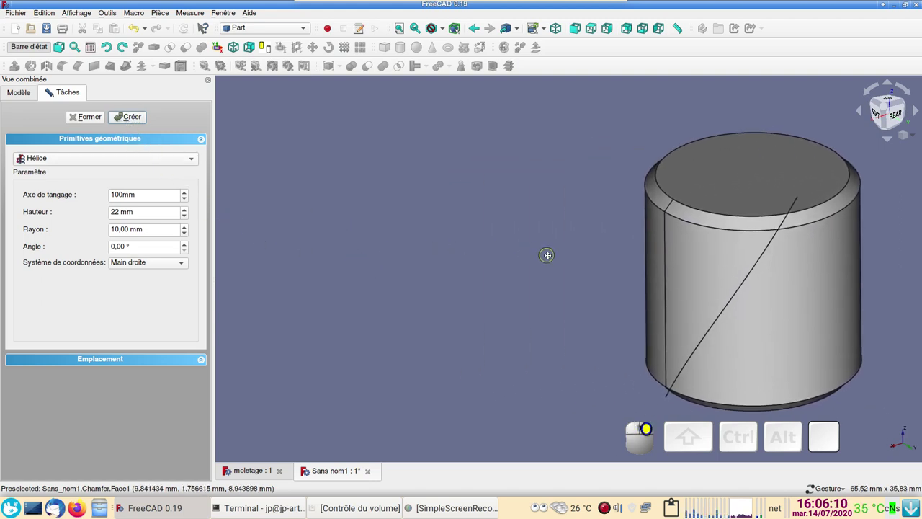
# Orbit the model to a side view showing the helix on the cylinder
pyautogui.click(102, 119)
pyautogui.moveTo(437, 272); pyautogui.dragTo(409, 225)
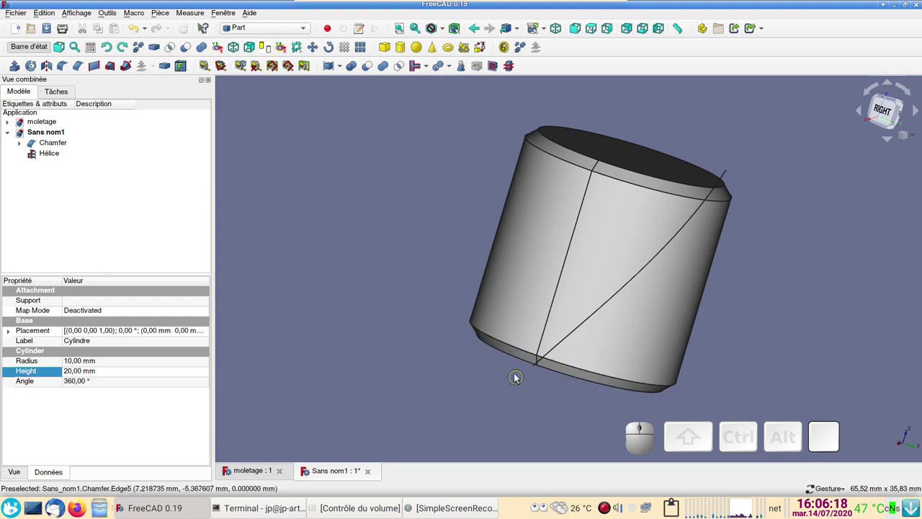
pyautogui.moveTo(551, 397); pyautogui.dragTo(505, 340)
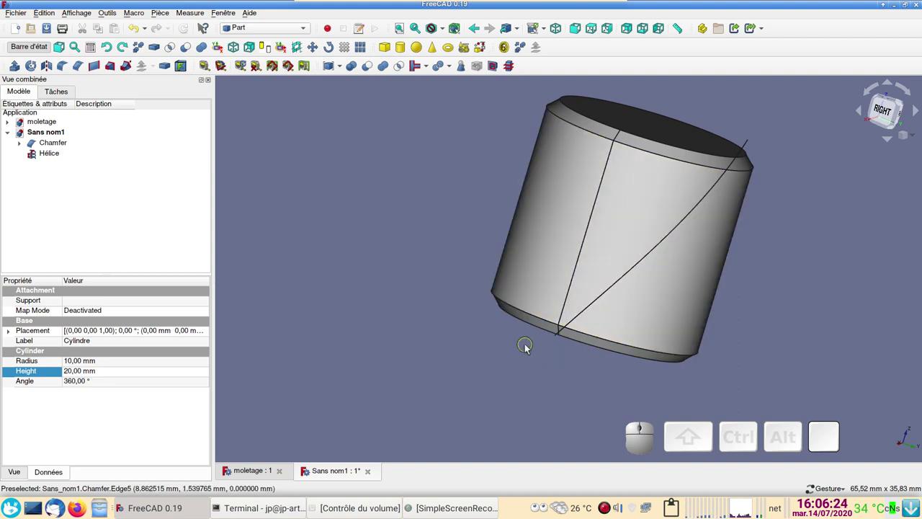
pyautogui.rightClick(361, 257)
pyautogui.click(356, 213)
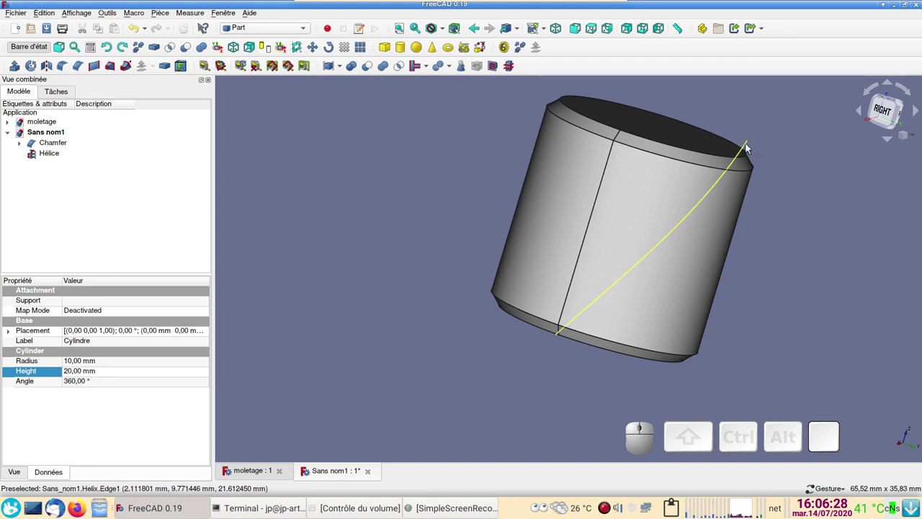
# Set the helix Placement Position z to -1 mm so it extends past both ends
pyautogui.click(69, 153)
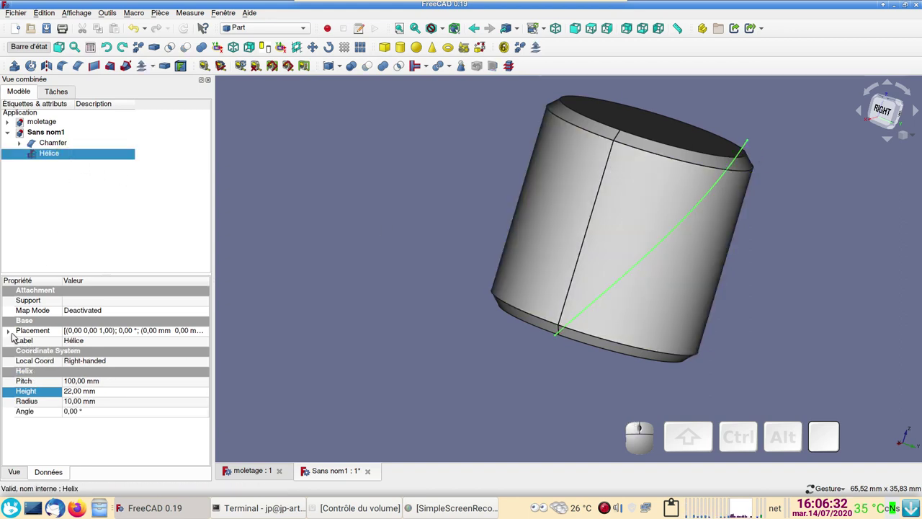
pyautogui.click(13, 332)
pyautogui.click(21, 364)
pyautogui.click(79, 397)
pyautogui.scroll(-3)
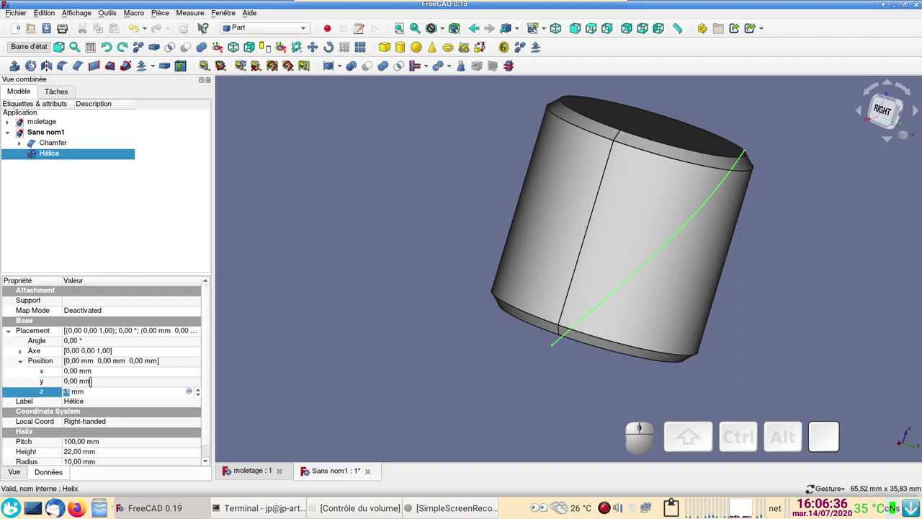
pyautogui.click(447, 388)
pyautogui.moveTo(520, 396); pyautogui.dragTo(457, 221)
pyautogui.click(283, 27)
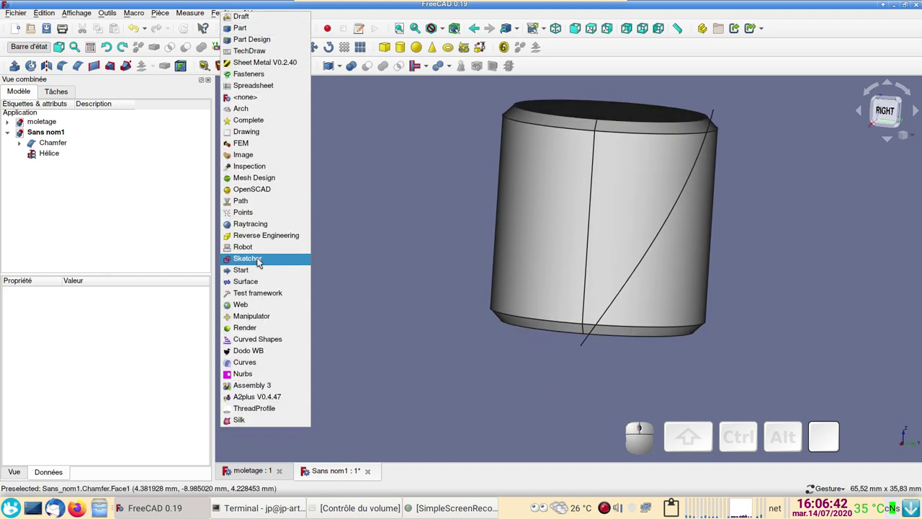
# In Sketcher, create a new sketch attached to the helix edge in FrenetNB mode
pyautogui.click(259, 260)
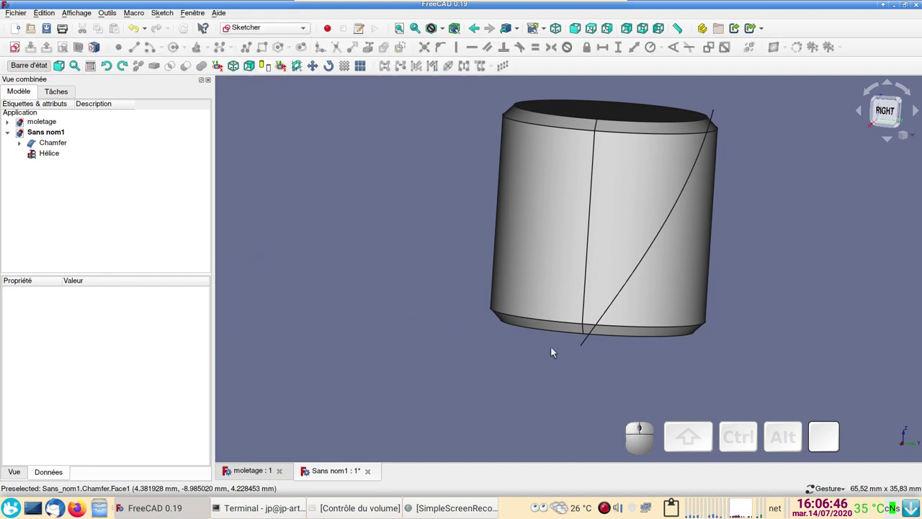
pyautogui.click(584, 347)
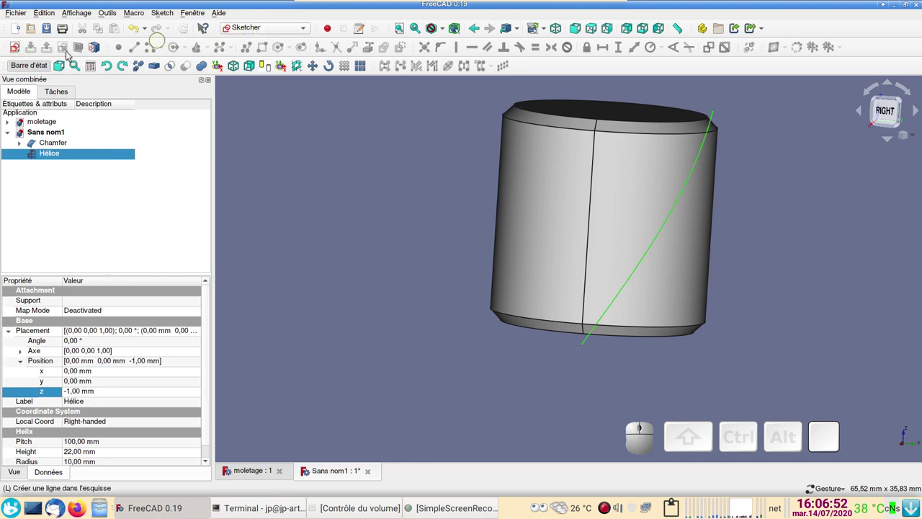
pyautogui.click(17, 51)
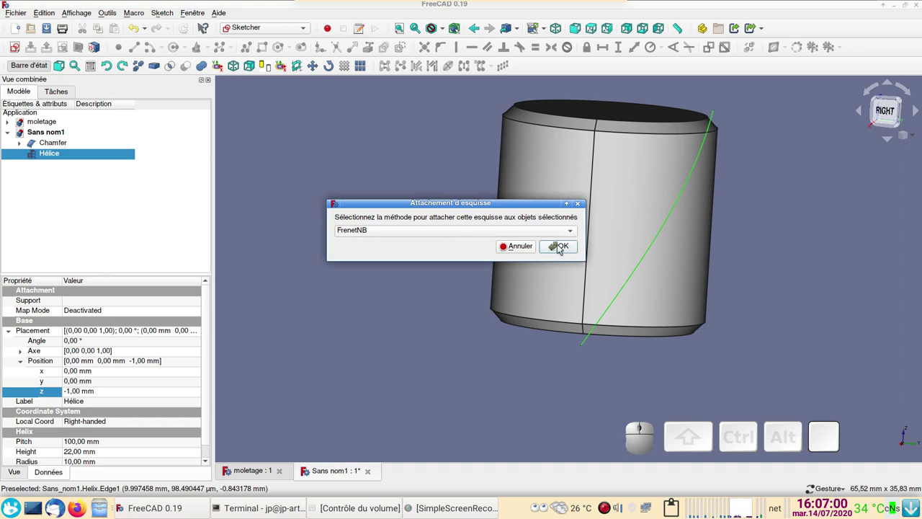
pyautogui.click(559, 247)
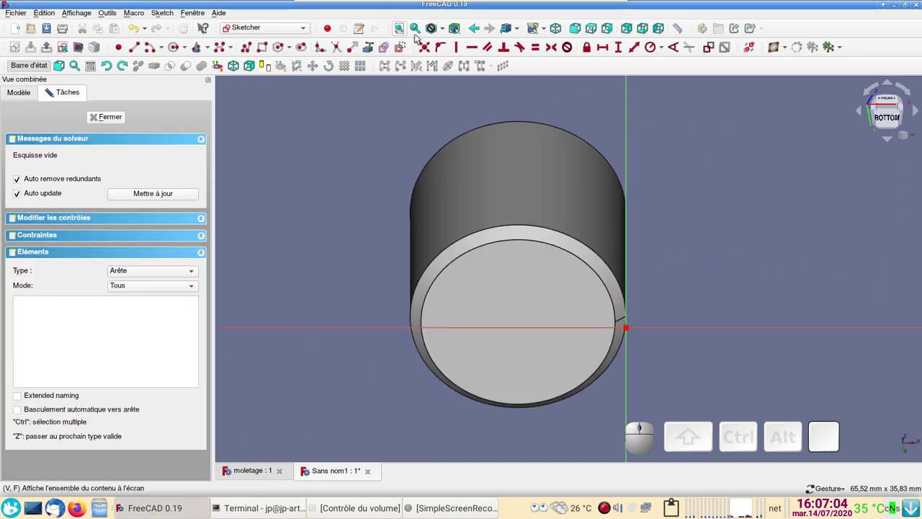
# Draw a closed three-line triangular profile with its vertical side on the sketch axis
pyautogui.click(443, 29)
pyautogui.click(444, 31)
pyautogui.click(454, 68)
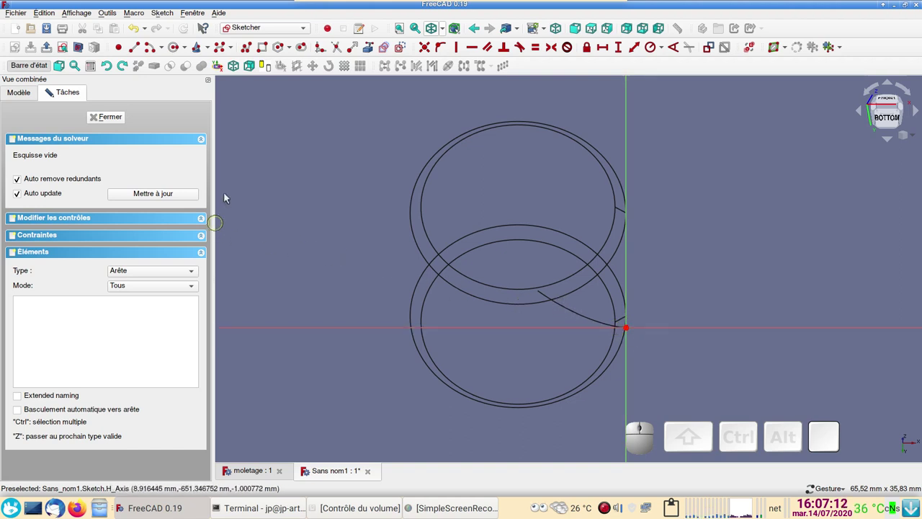
pyautogui.click(304, 39)
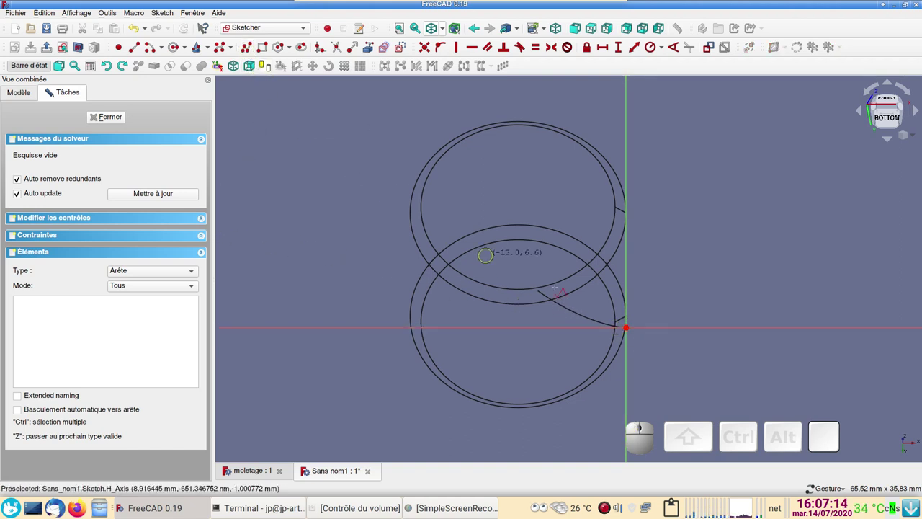
pyautogui.click(304, 39)
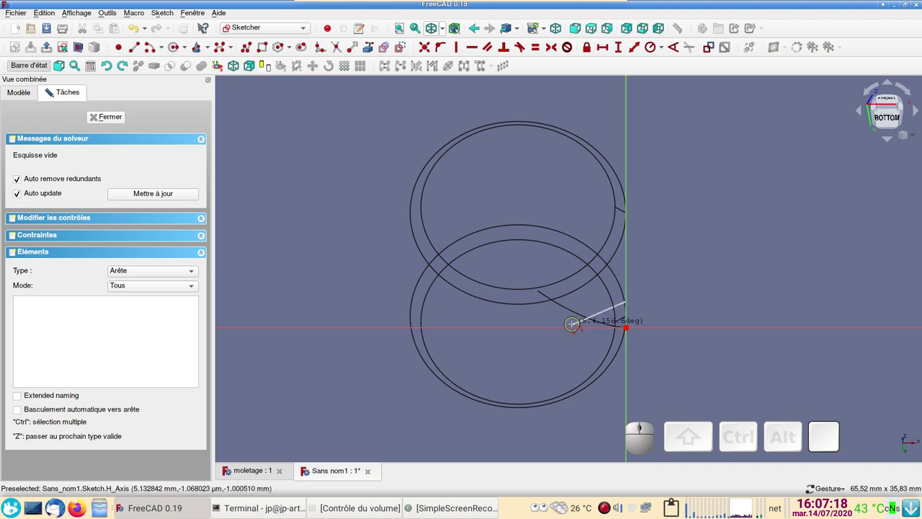
pyautogui.click(304, 39)
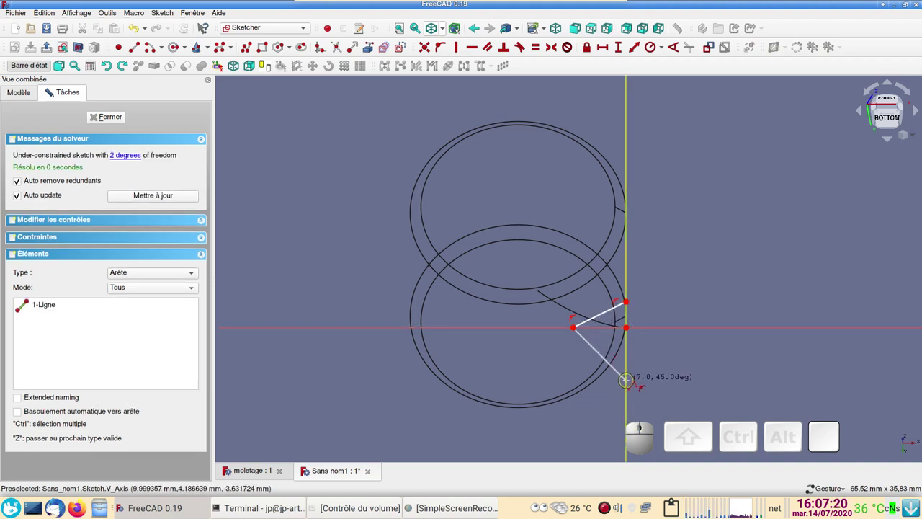
pyautogui.click(304, 39)
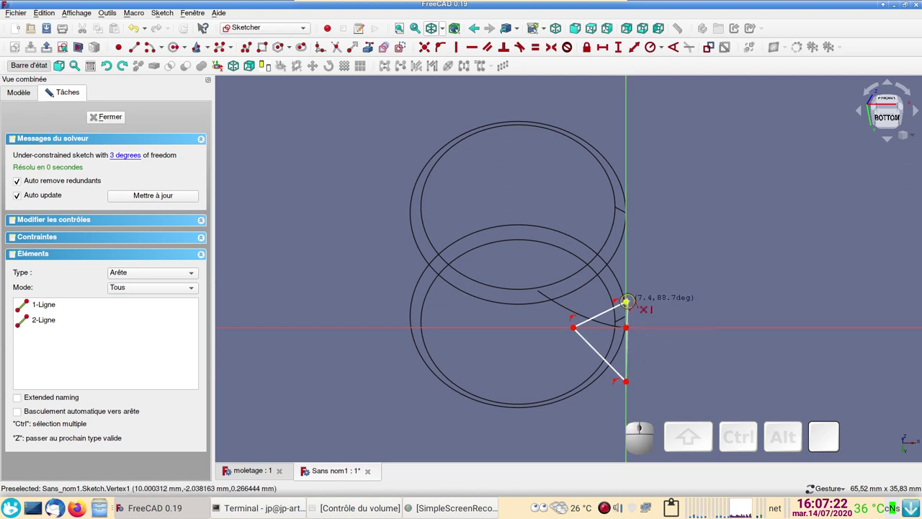
pyautogui.click(304, 39)
pyautogui.rightClick(304, 38)
pyautogui.rightClick(304, 39)
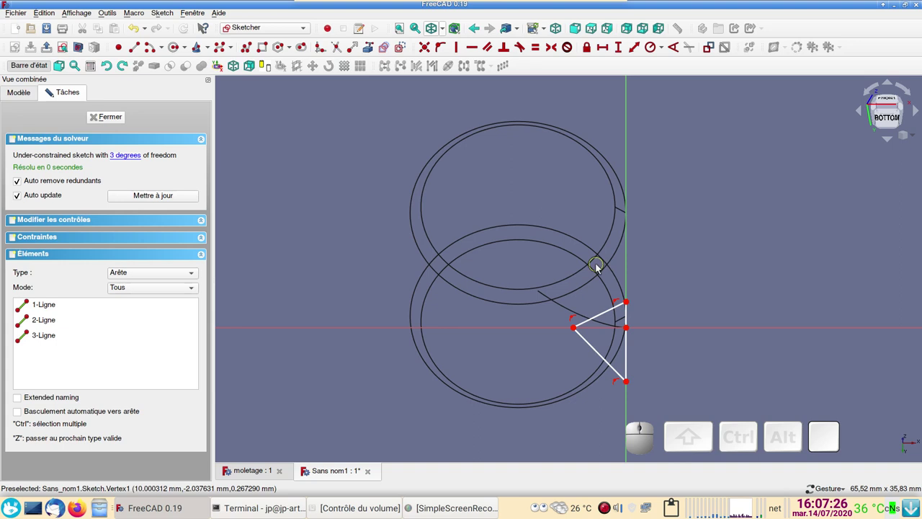
# Clear the selection and select the two slanted lines of the triangle
pyautogui.rightClick(558, 214)
pyautogui.click(558, 171)
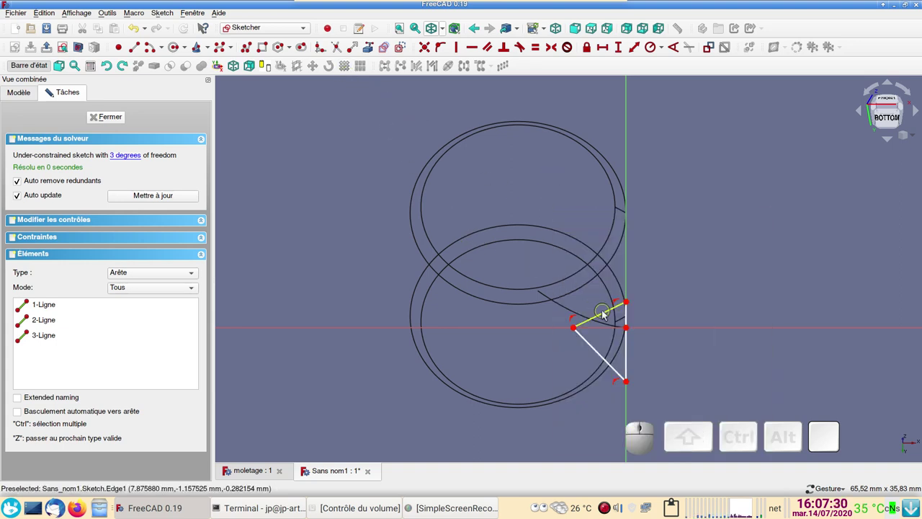
pyautogui.click(608, 312)
pyautogui.click(600, 347)
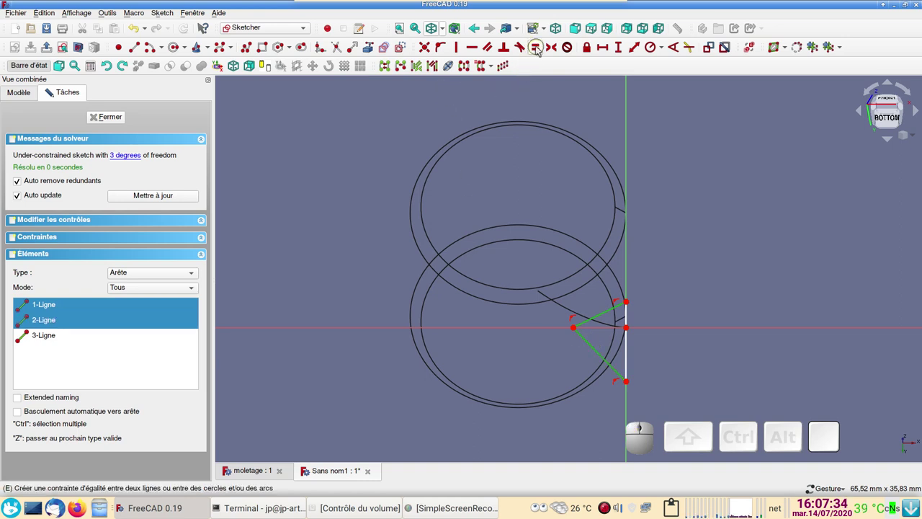
# Constrain the two slanted lines equal in length and perpendicular to each other
pyautogui.click(541, 47)
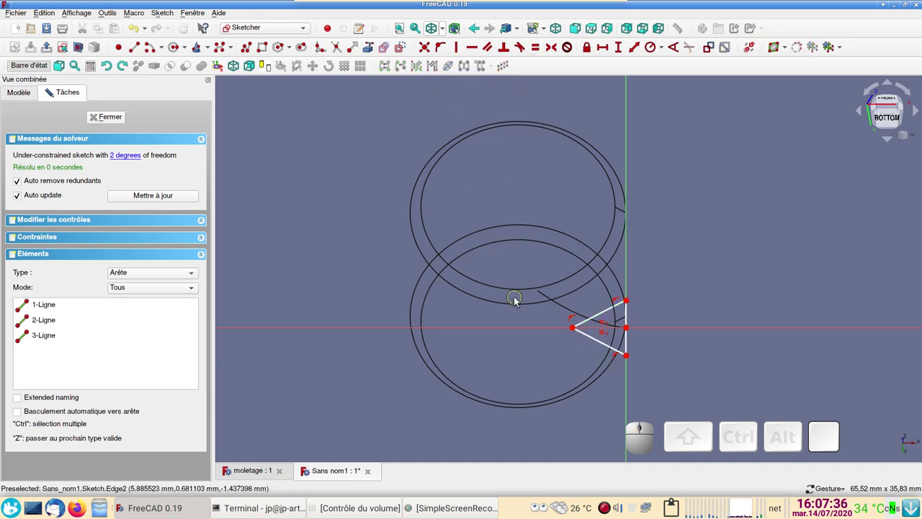
pyautogui.click(596, 320)
pyautogui.click(596, 344)
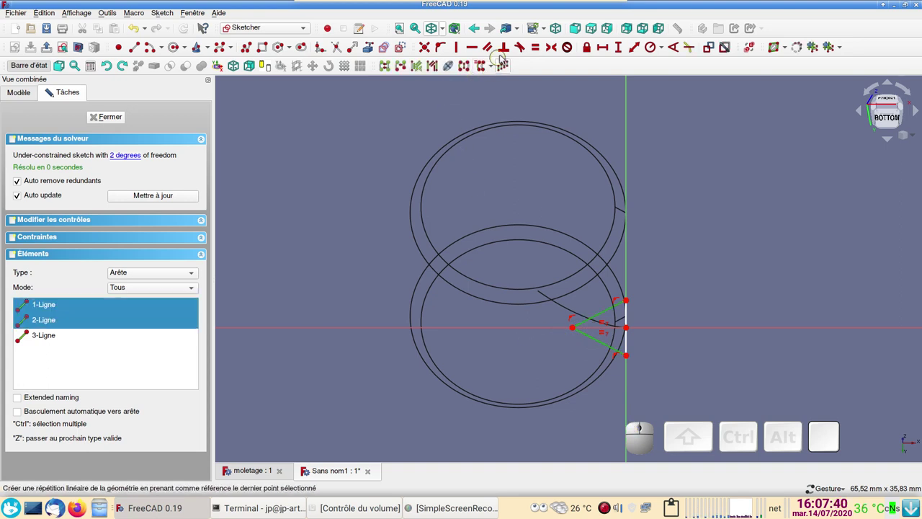
pyautogui.click(507, 53)
pyautogui.scroll(3)
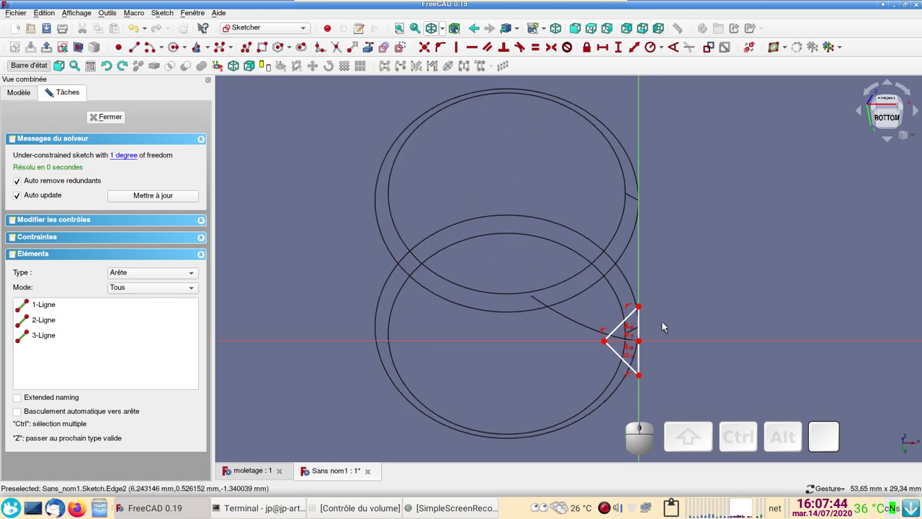
# Dimension the distance from the profile tip to the axis at 0.8 mm and close the sketch
pyautogui.click(639, 345)
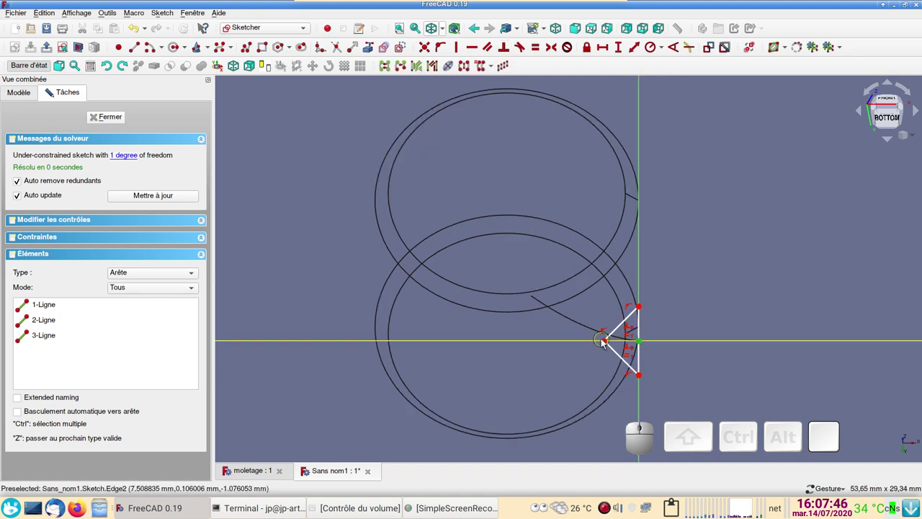
pyautogui.click(608, 344)
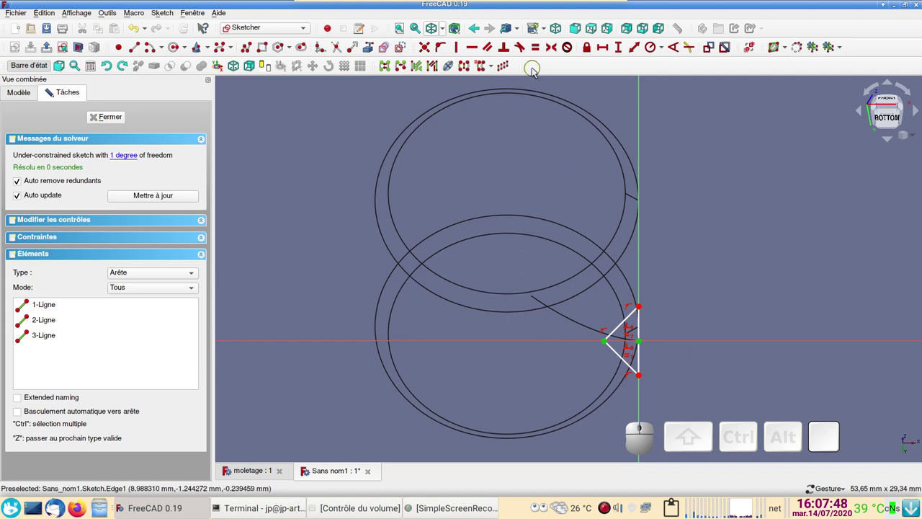
pyautogui.click(601, 53)
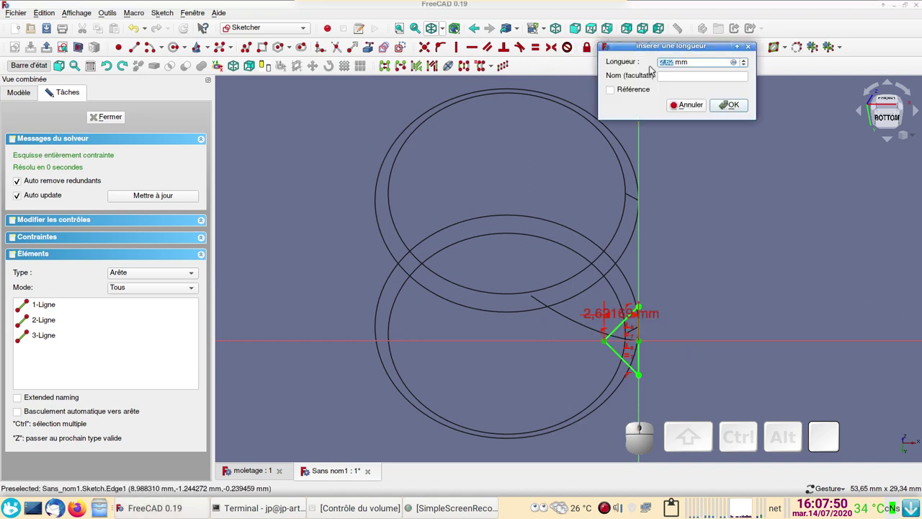
pyautogui.press('KP_0')
pyautogui.press('KP_Decimal')
pyautogui.press('KP_6')
pyautogui.press('BackSpace')
pyautogui.press('KP_8')
pyautogui.click(731, 103)
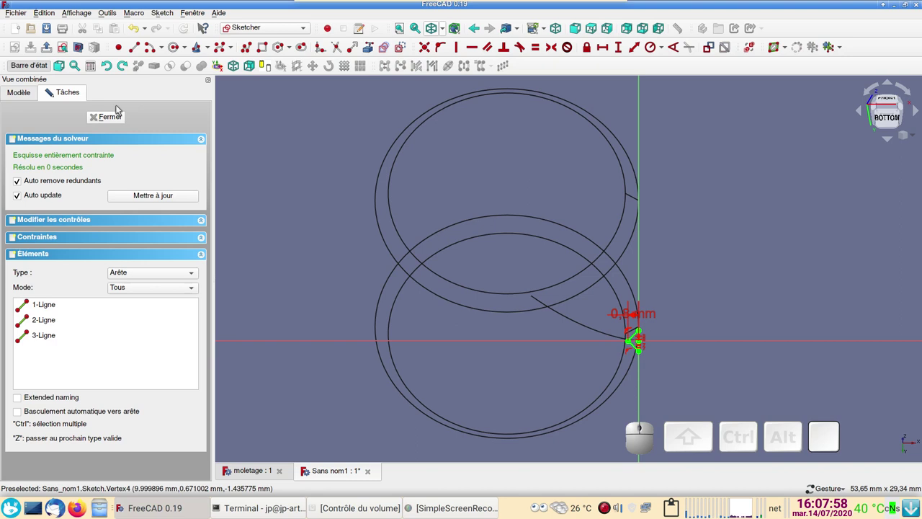
# In Part Sweep, add Sketch as profile with Create solid and Frenet enabled
pyautogui.click(118, 117)
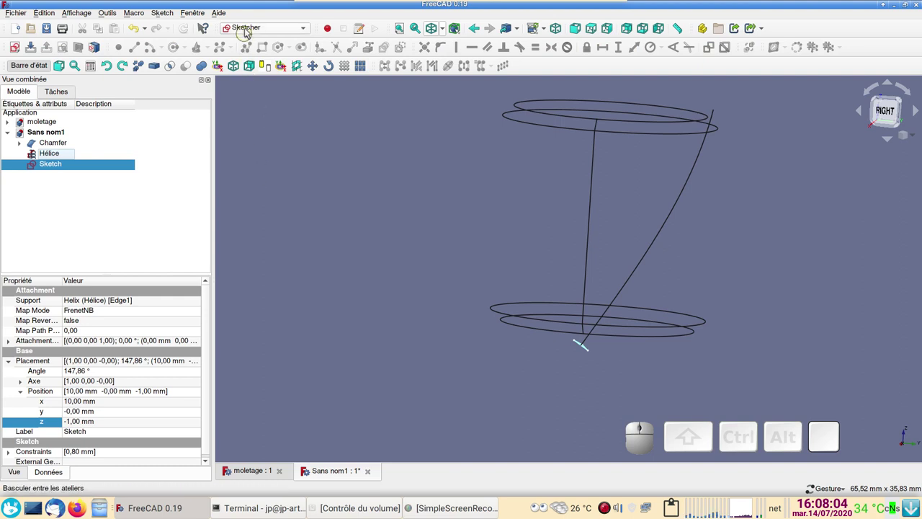
pyautogui.click(260, 30)
pyautogui.click(258, 25)
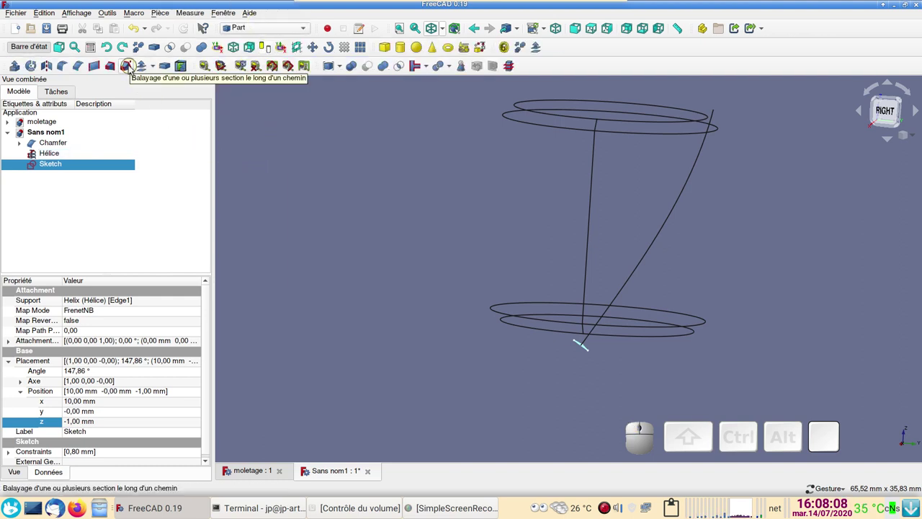
pyautogui.click(134, 66)
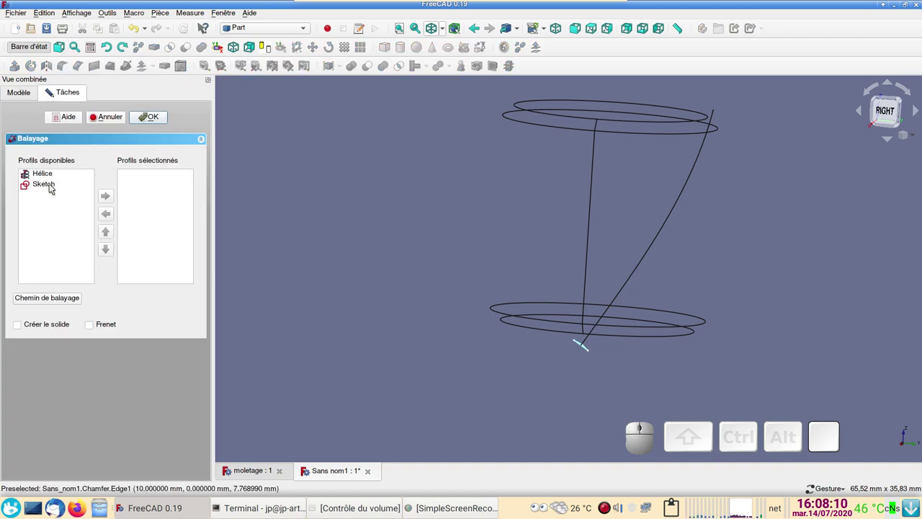
pyautogui.click(50, 187)
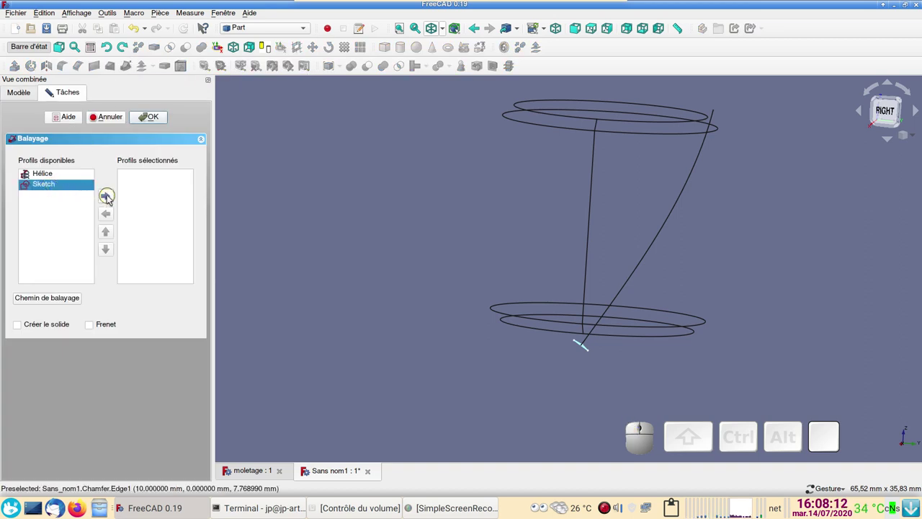
pyautogui.click(109, 198)
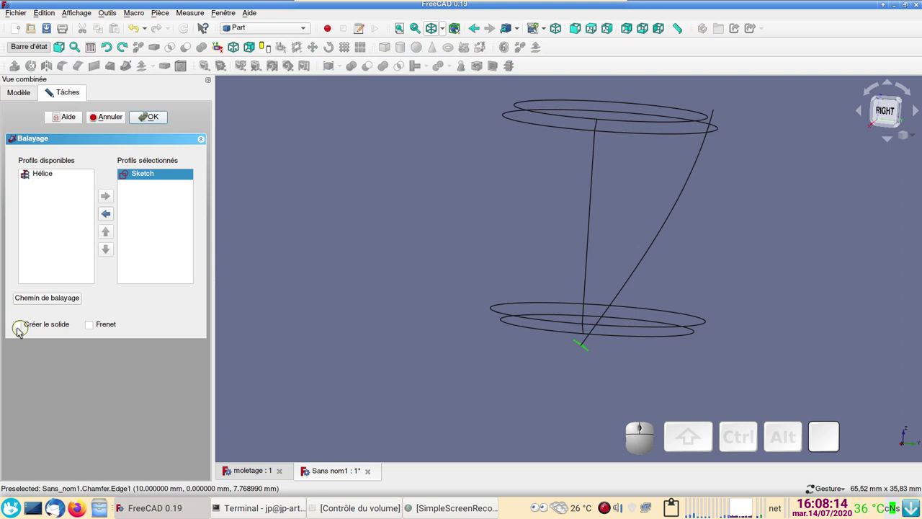
pyautogui.click(20, 332)
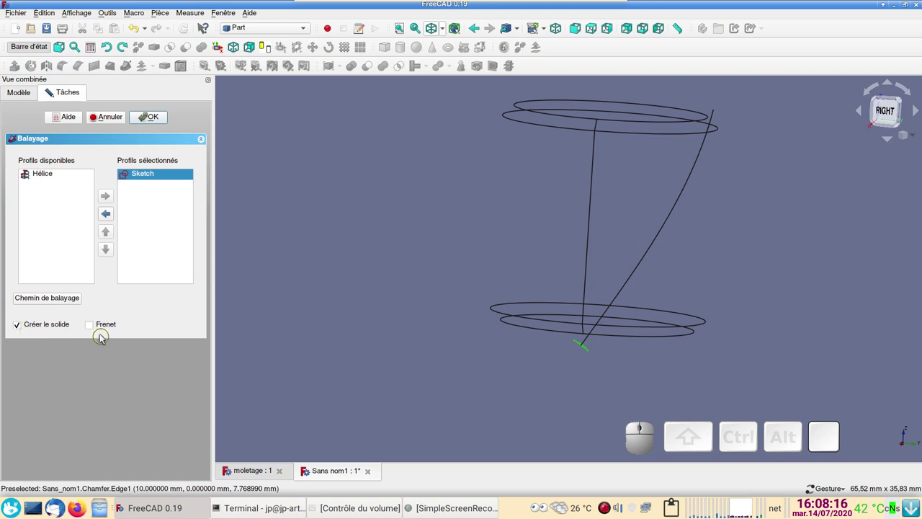
pyautogui.click(98, 326)
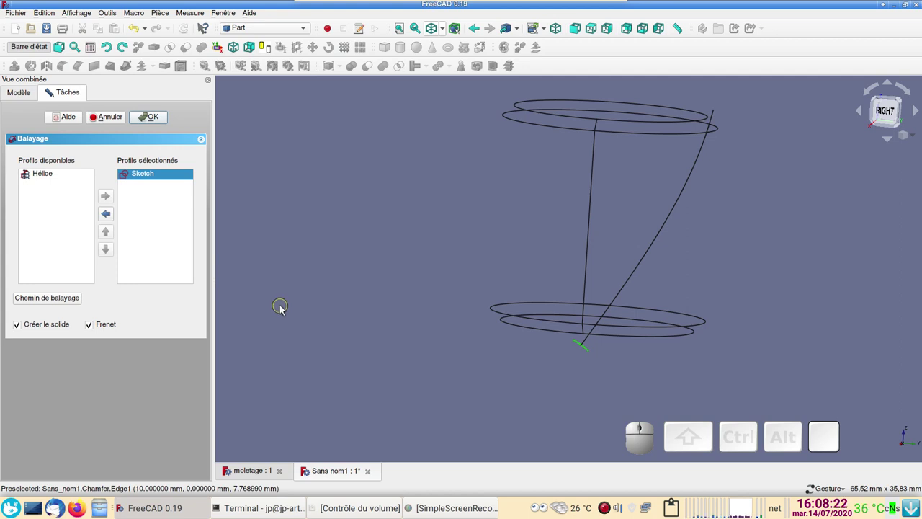
# Set the helix edge as the sweep path and create the Sweep solid
pyautogui.click(65, 299)
pyautogui.click(683, 205)
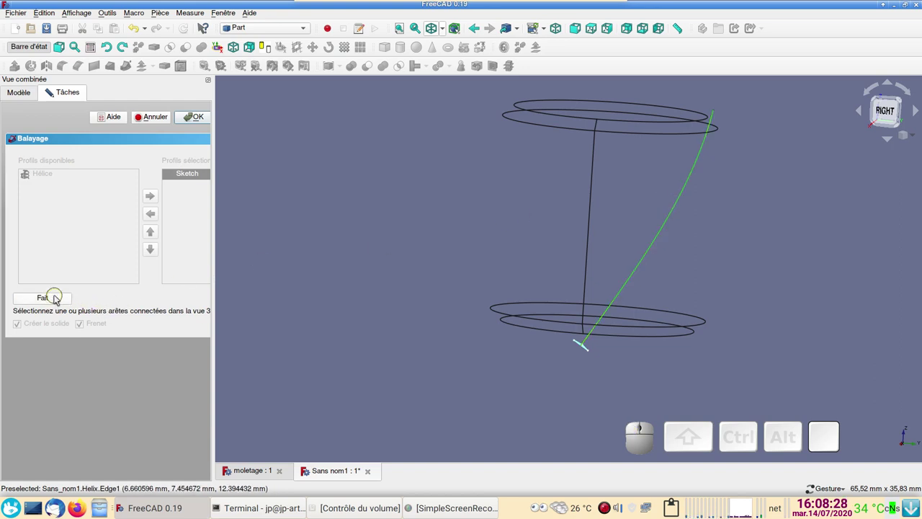
pyautogui.click(55, 297)
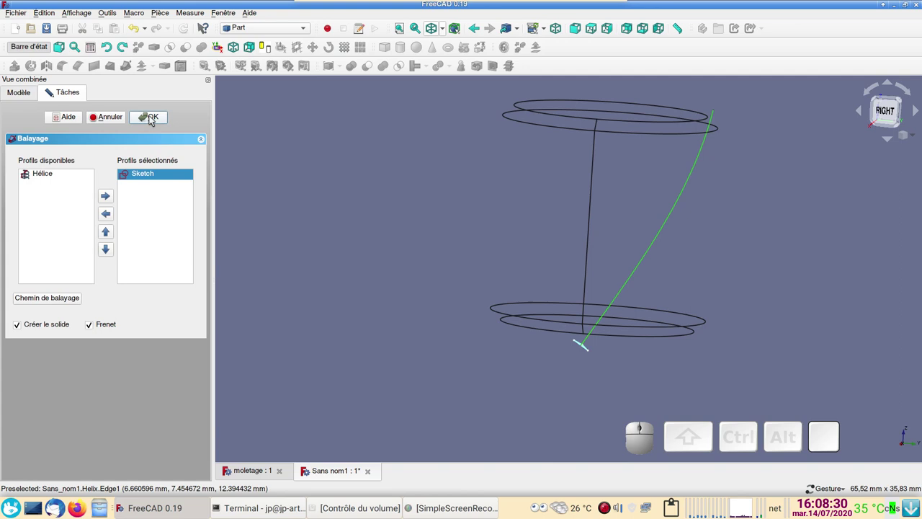
pyautogui.click(150, 119)
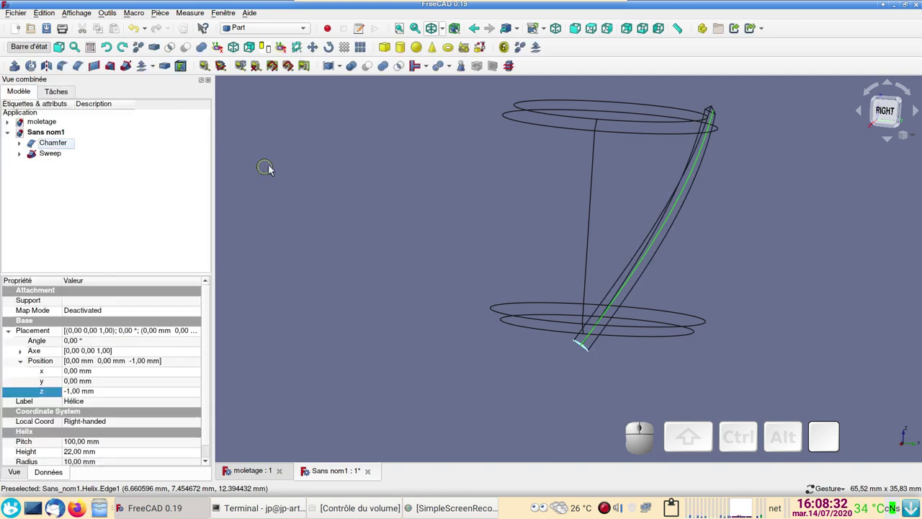
# Show the chamfered cylinder with its groove, select Sweep and save as moletage.FCStd
pyautogui.click(445, 32)
pyautogui.click(448, 45)
pyautogui.click(457, 211)
pyautogui.moveTo(708, 178); pyautogui.dragTo(298, 199)
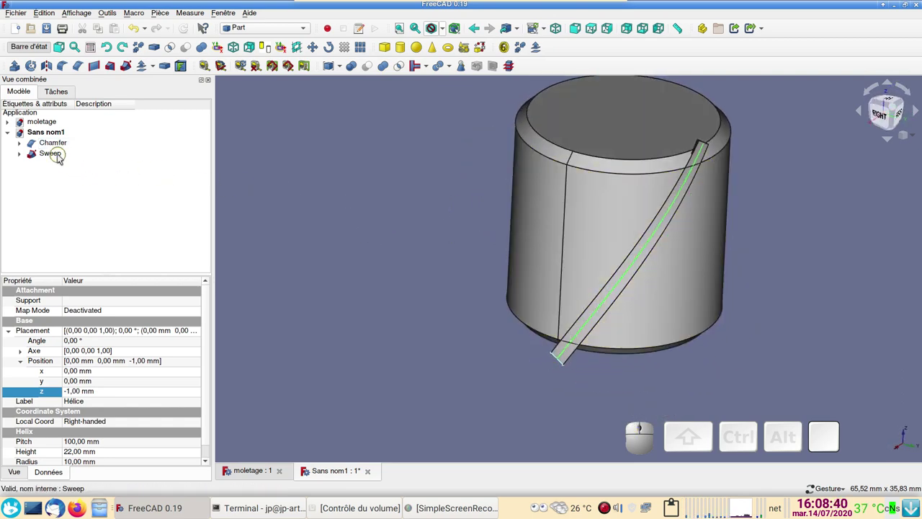
pyautogui.click(59, 157)
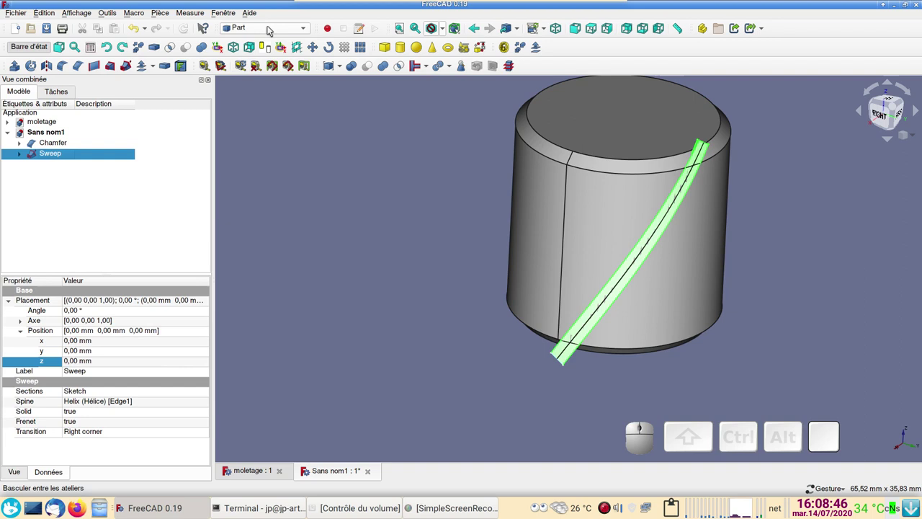
pyautogui.press('ctrl+s')
pyautogui.scroll(-3)
# Save the document as moletage.FCStd, replacing the existing file
pyautogui.click(382, 276)
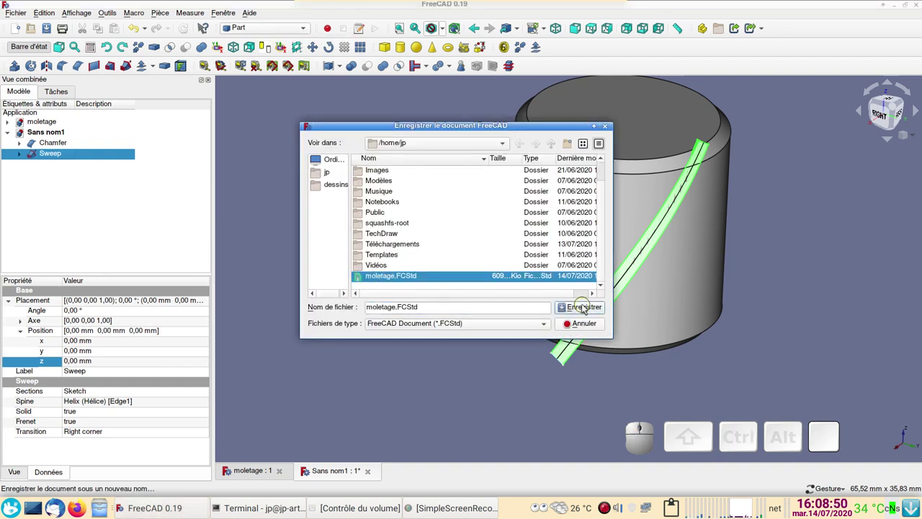
pyautogui.click(584, 312)
pyautogui.click(512, 240)
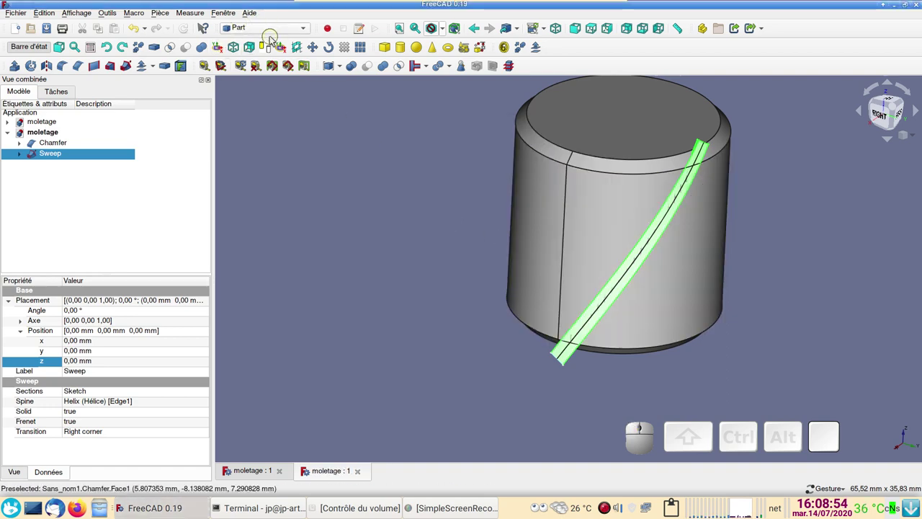
# Switch to the Draft workbench and line the view up on the cylinder's top
pyautogui.click(271, 31)
pyautogui.click(271, 19)
pyautogui.moveTo(472, 342); pyautogui.dragTo(538, 371)
pyautogui.scroll(-3)
pyautogui.moveTo(726, 259); pyautogui.dragTo(726, 224)
pyautogui.scroll(-3)
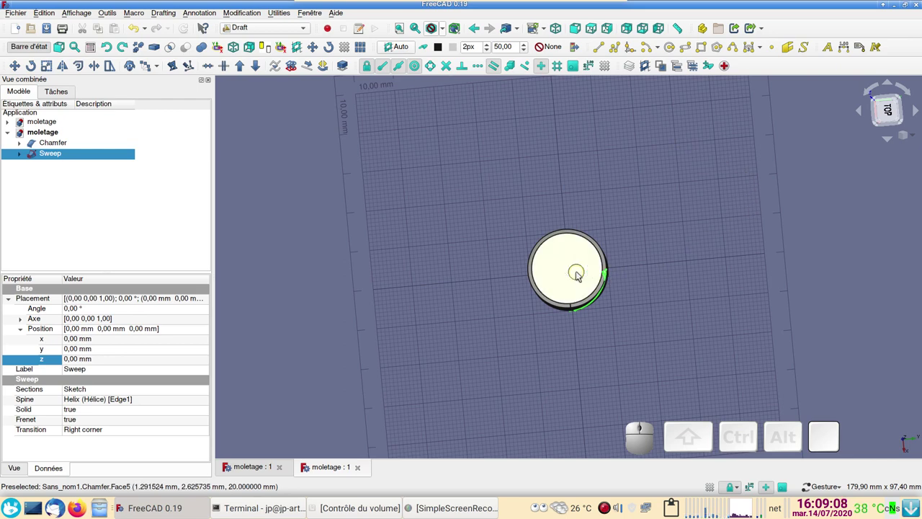
# Select the Chamfer cylinder, cancel a stray orthogonal array and bring up the array type list
pyautogui.click(581, 272)
pyautogui.click(404, 45)
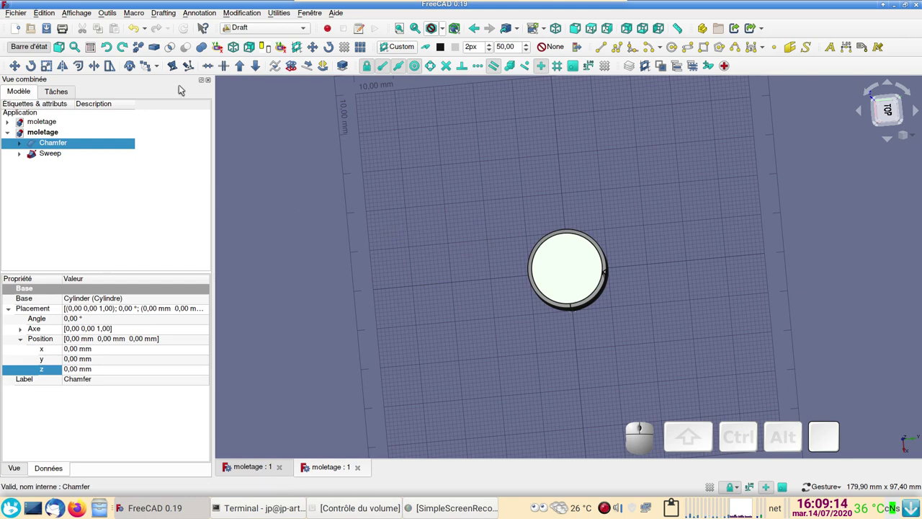
pyautogui.click(160, 67)
pyautogui.click(166, 77)
pyautogui.click(93, 122)
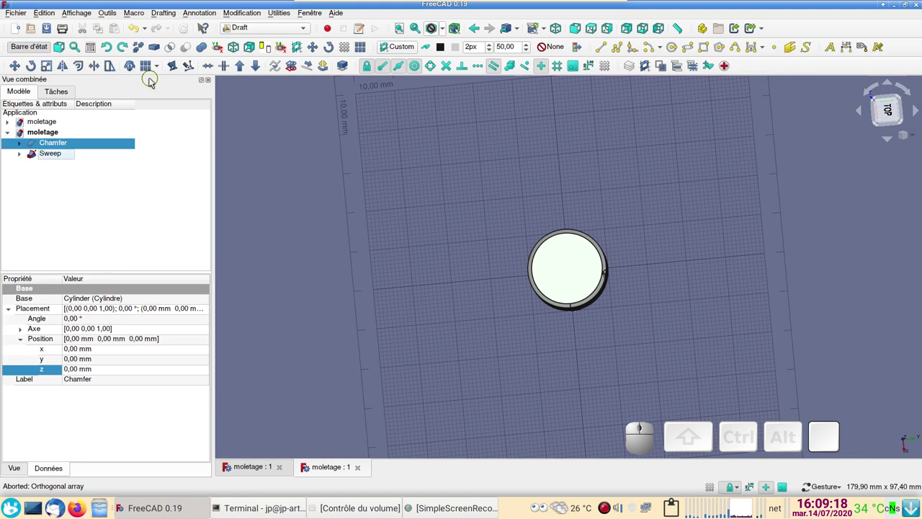
pyautogui.click(159, 68)
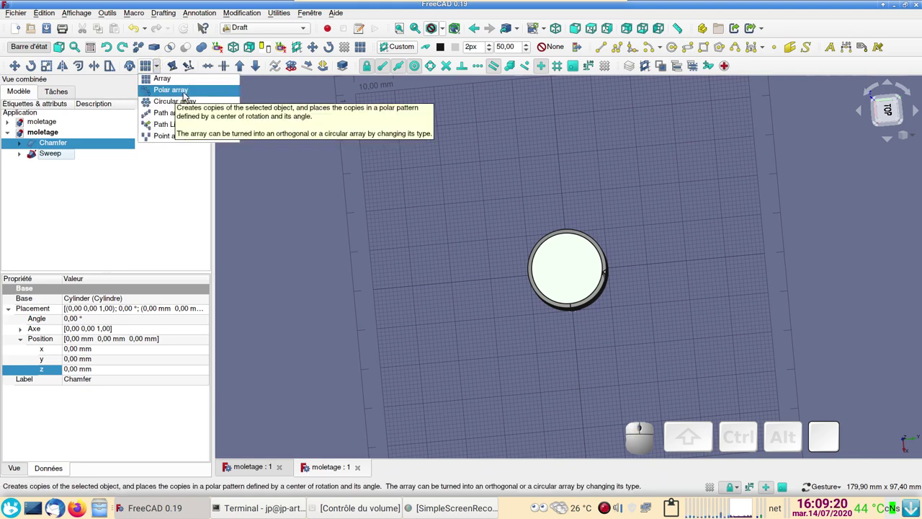
# Create a polar array of 20 copies over 360° centred on the origin (on the wrong shape)
pyautogui.click(185, 93)
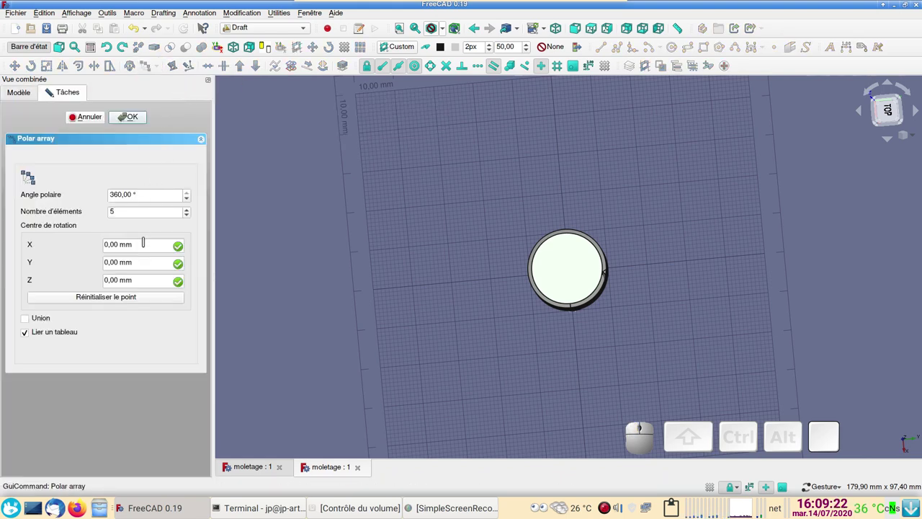
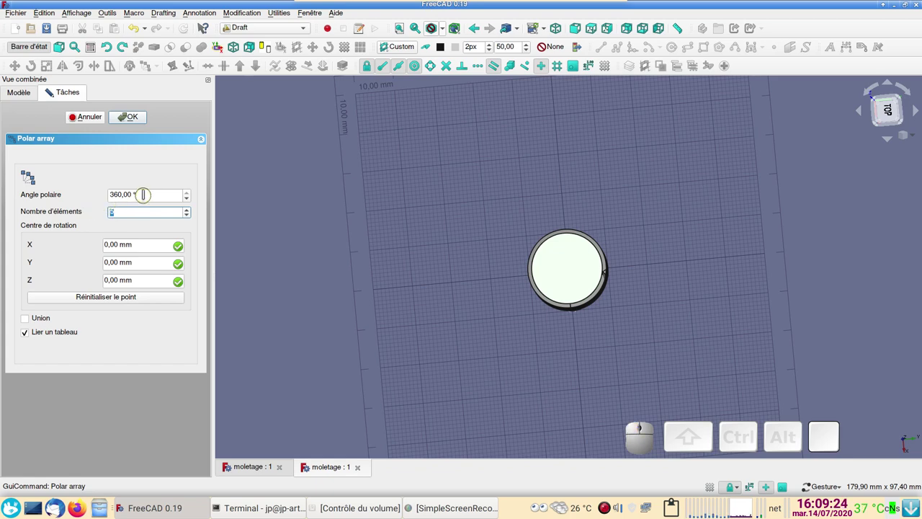
pyautogui.press('KP_2')
pyautogui.press('KP_0')
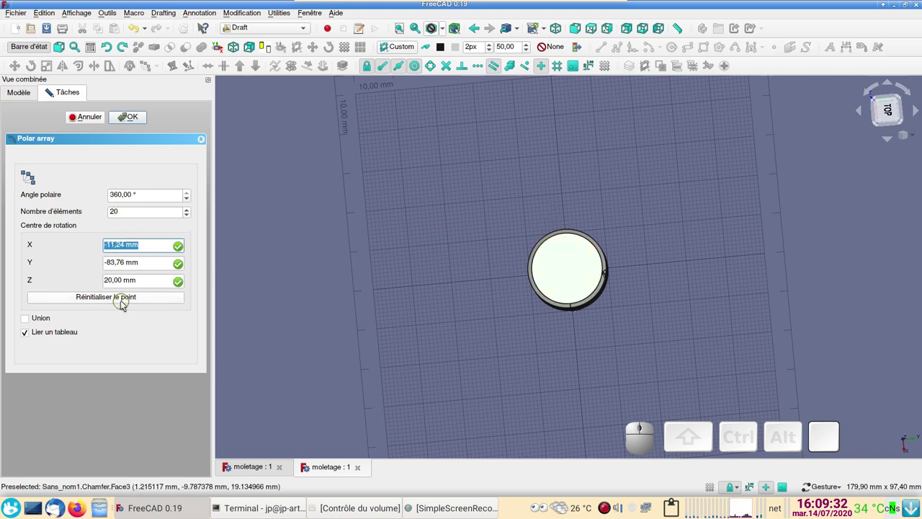
pyautogui.click(124, 299)
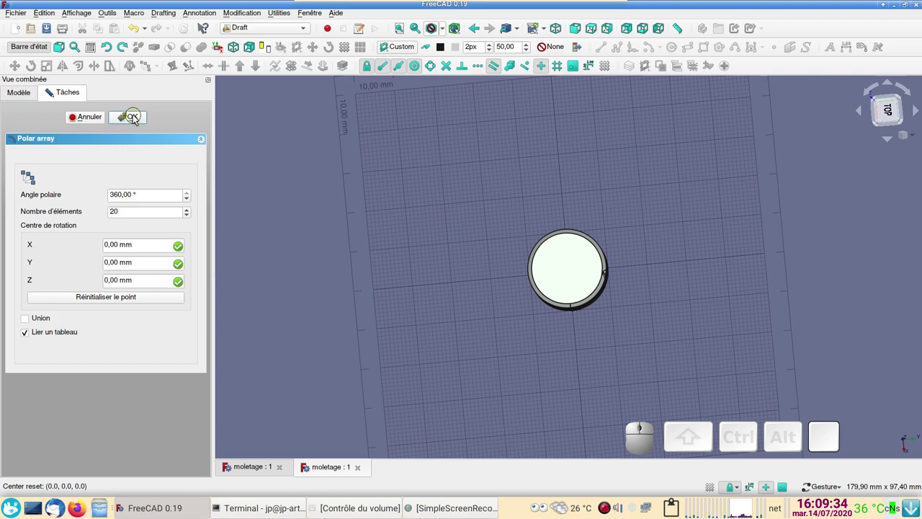
pyautogui.click(136, 119)
# Undo that array and rebuild the 20-copy polar array on the Sweep groove
pyautogui.moveTo(487, 339); pyautogui.dragTo(401, 232)
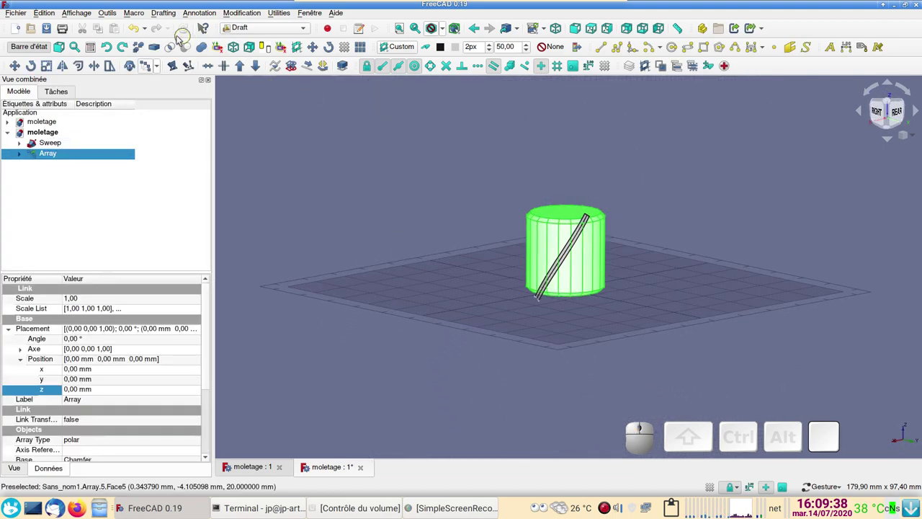
pyautogui.click(137, 33)
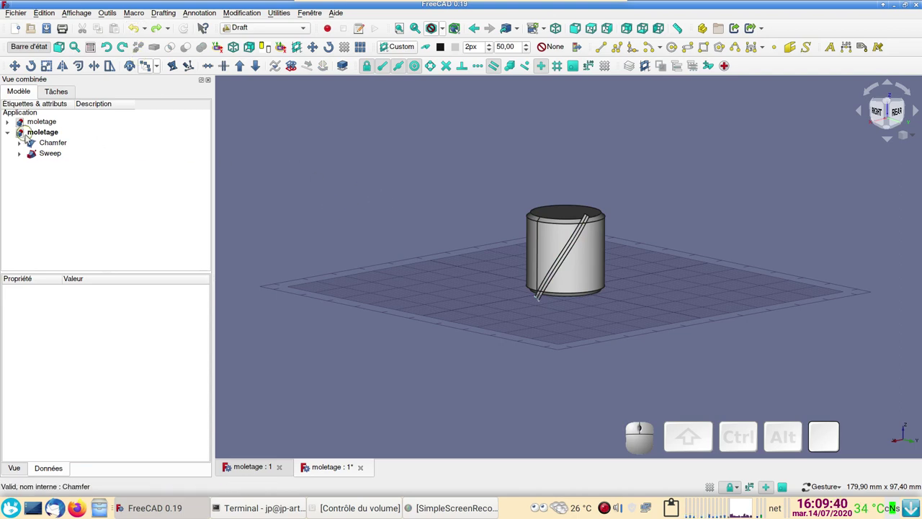
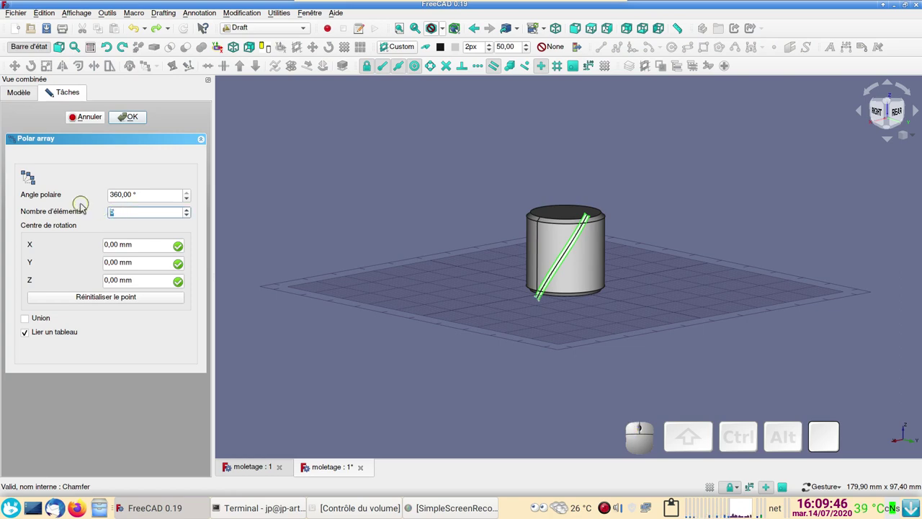
pyautogui.press('KP_2')
pyautogui.press('KP_0')
# Boolean-cut the 20-groove Array from the Chamfer cylinder
pyautogui.click(134, 116)
pyautogui.moveTo(300, 164); pyautogui.dragTo(127, 191)
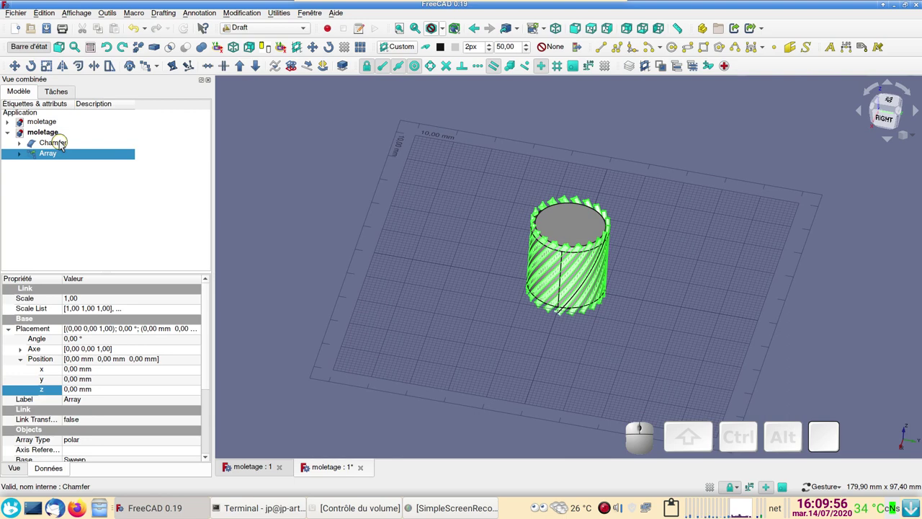
pyautogui.click(66, 143)
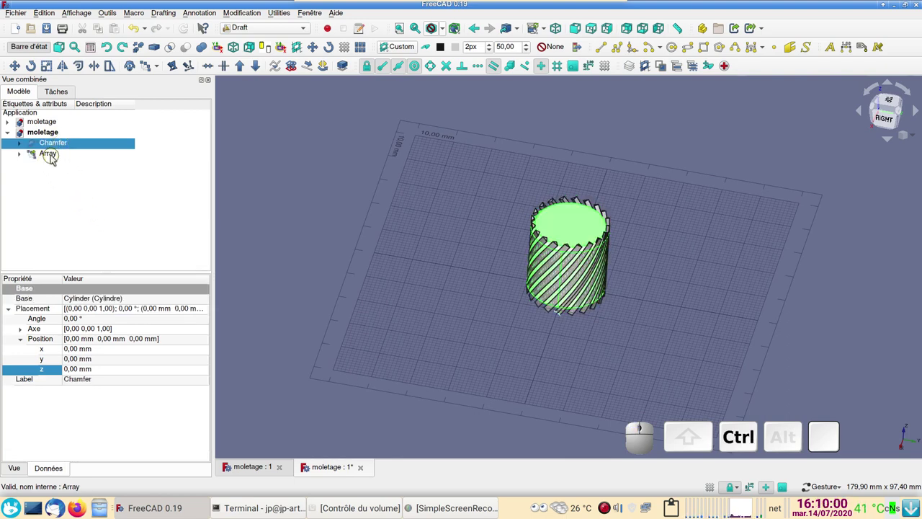
pyautogui.click(52, 157)
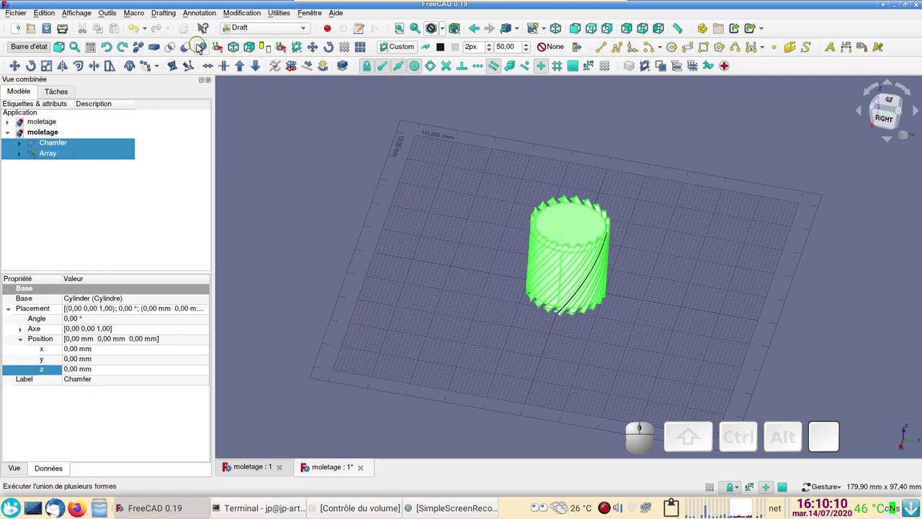
pyautogui.click(184, 50)
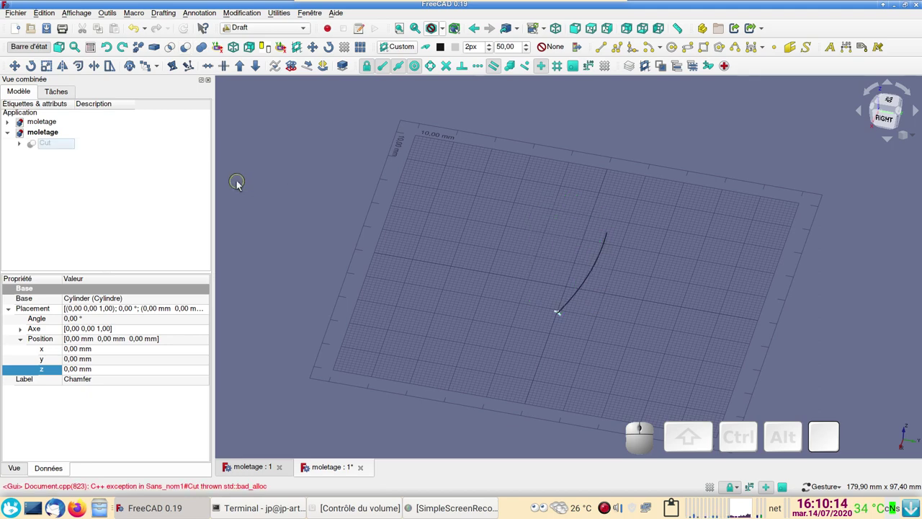
# Recompute the failed Cut and expand its components to view the grooved cylinder
pyautogui.click(37, 147)
pyautogui.press('space')
pyautogui.click(352, 221)
pyautogui.moveTo(561, 356); pyautogui.dragTo(114, 228)
pyautogui.click(25, 144)
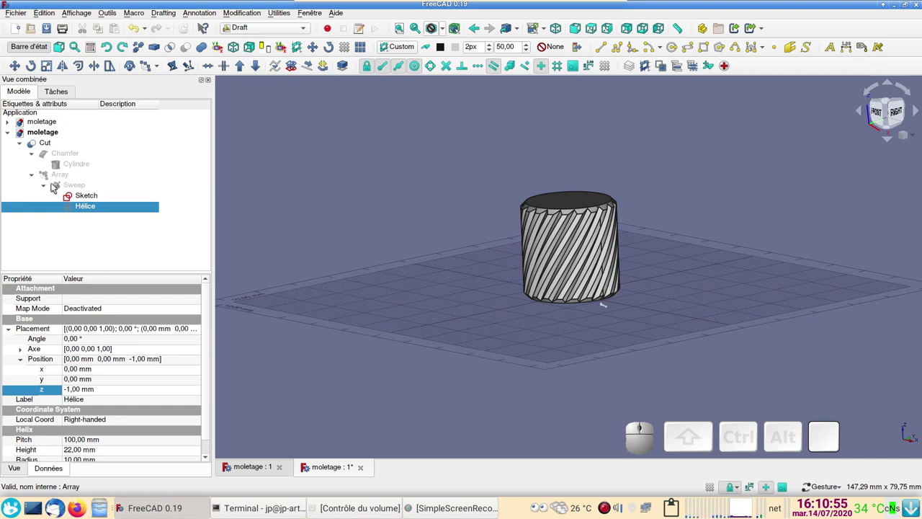
# Make the groove Array visible again and return to the Part workbench
pyautogui.click(68, 179)
pyautogui.press('space')
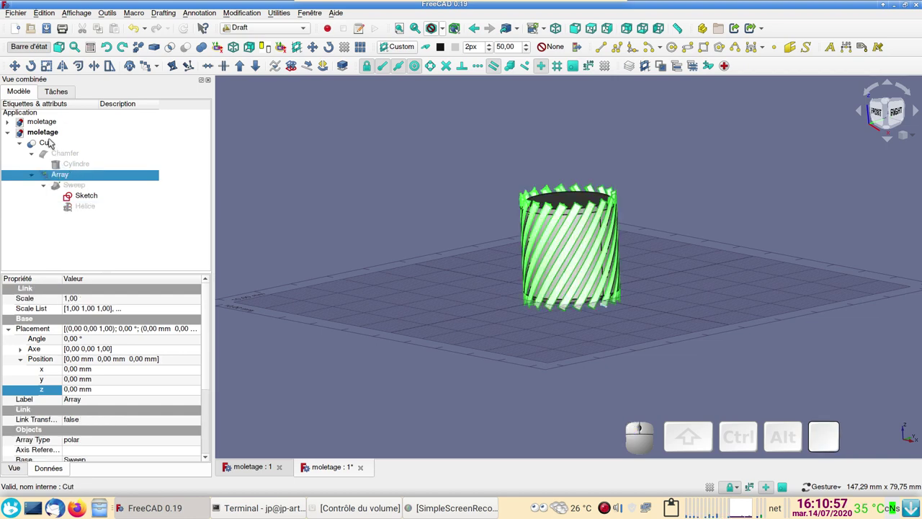
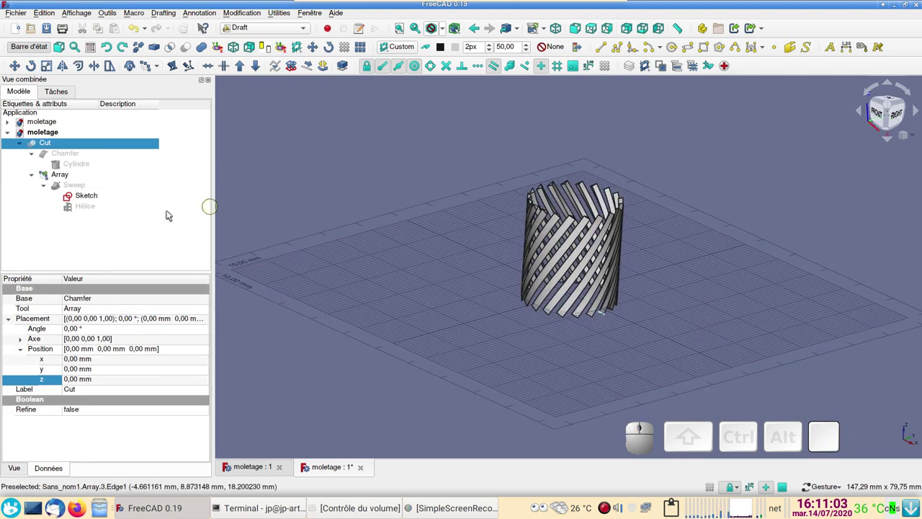
pyautogui.click(275, 27)
pyautogui.click(266, 36)
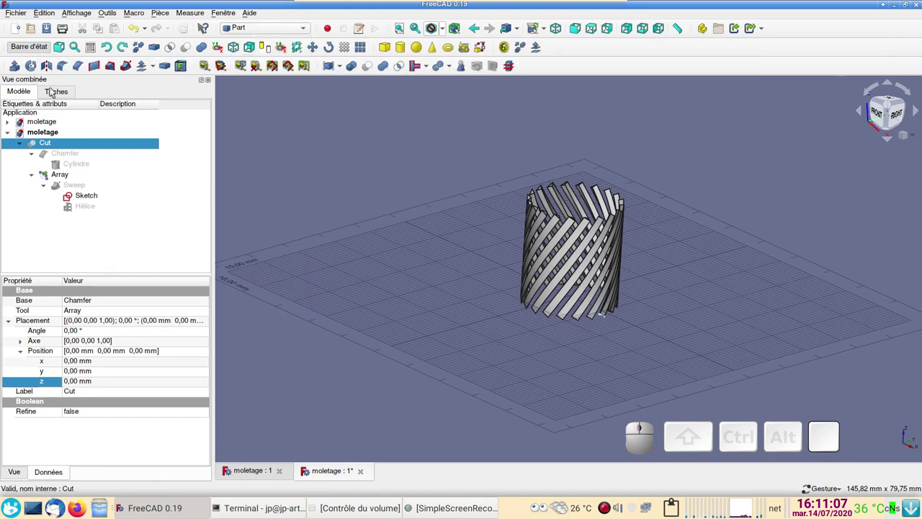
# Mirror the Cut by mistake, inspect it and undo
pyautogui.click(49, 63)
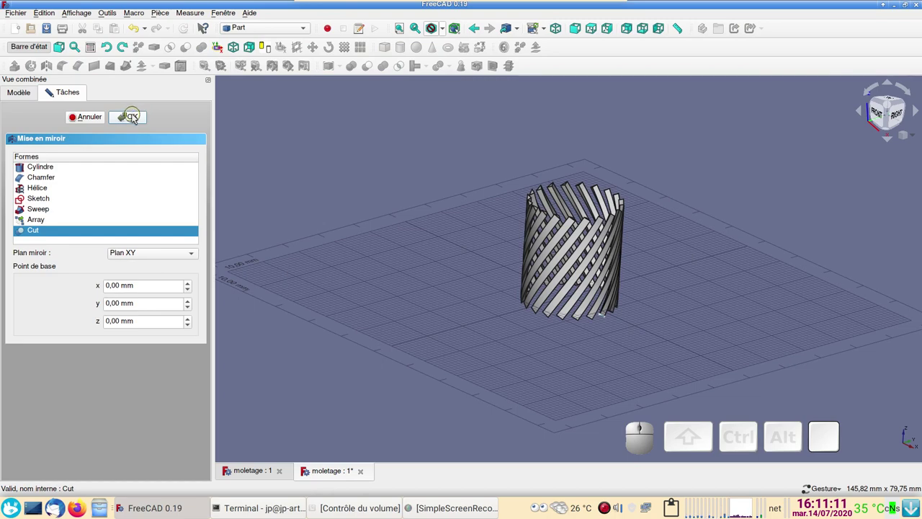
pyautogui.click(133, 116)
pyautogui.moveTo(765, 333); pyautogui.dragTo(210, 68)
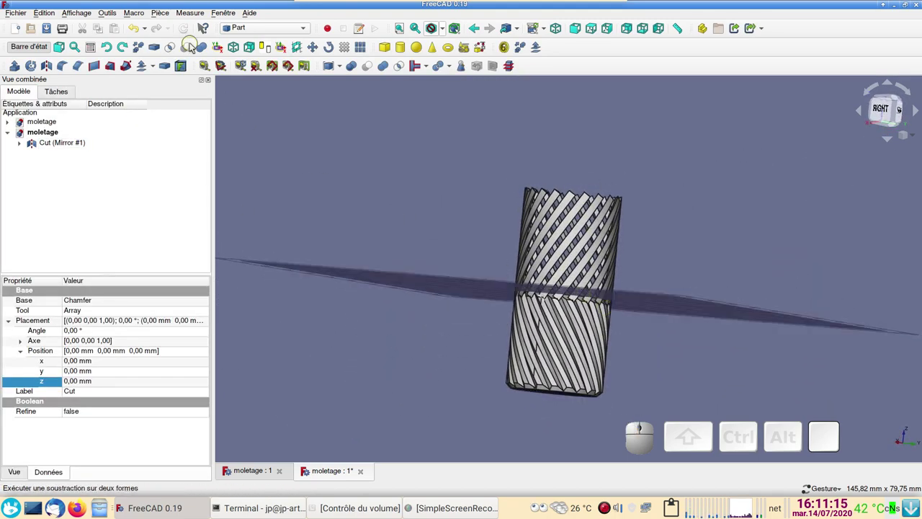
pyautogui.click(136, 24)
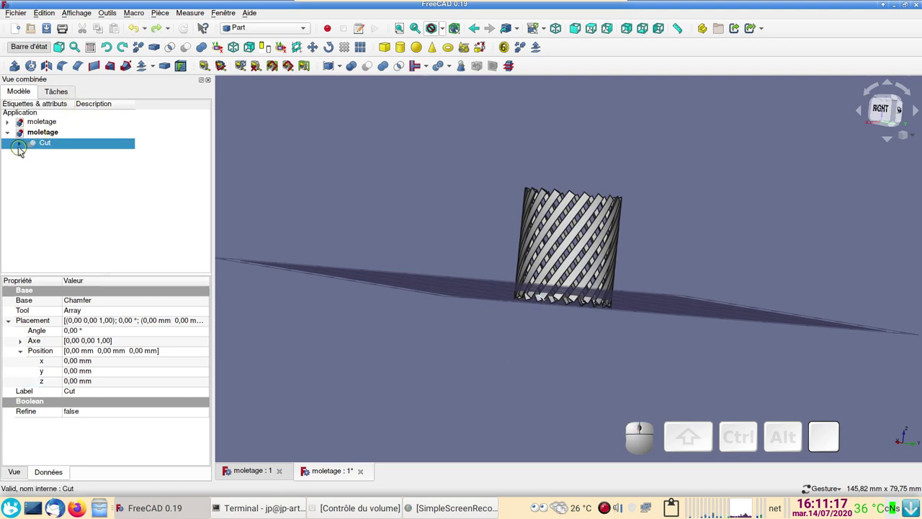
# Mirror the groove Array across the XY plane, creating Array (Mirror #1)
pyautogui.click(24, 142)
pyautogui.click(62, 168)
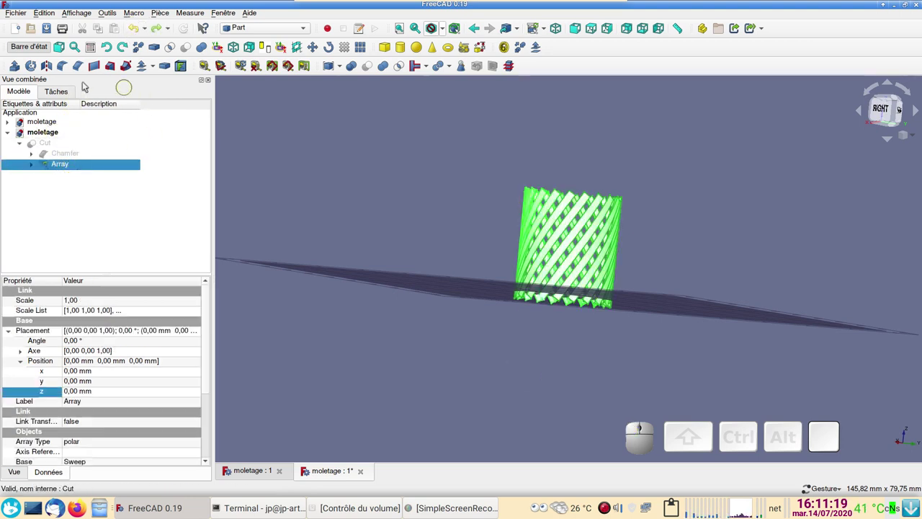
pyautogui.click(54, 69)
pyautogui.click(136, 120)
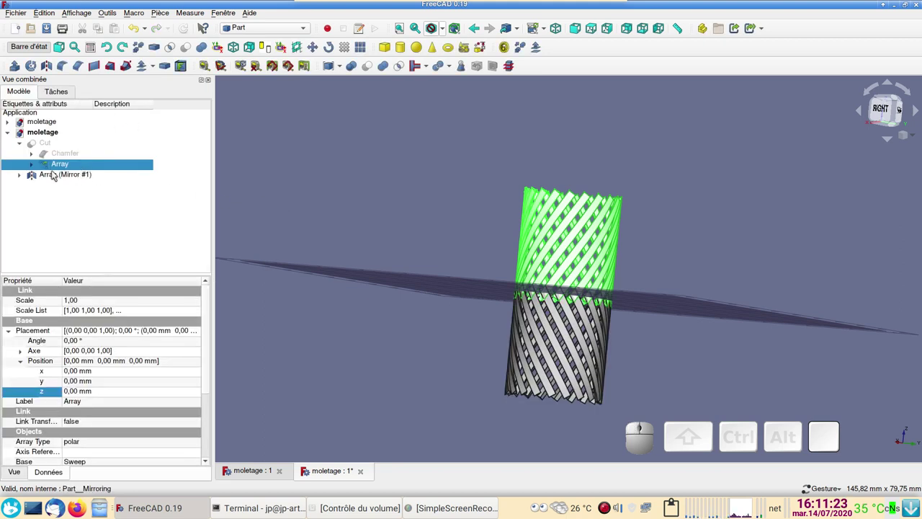
# Drag Array (Mirror #1) upward along Z with the Transform tool
pyautogui.rightClick(55, 176)
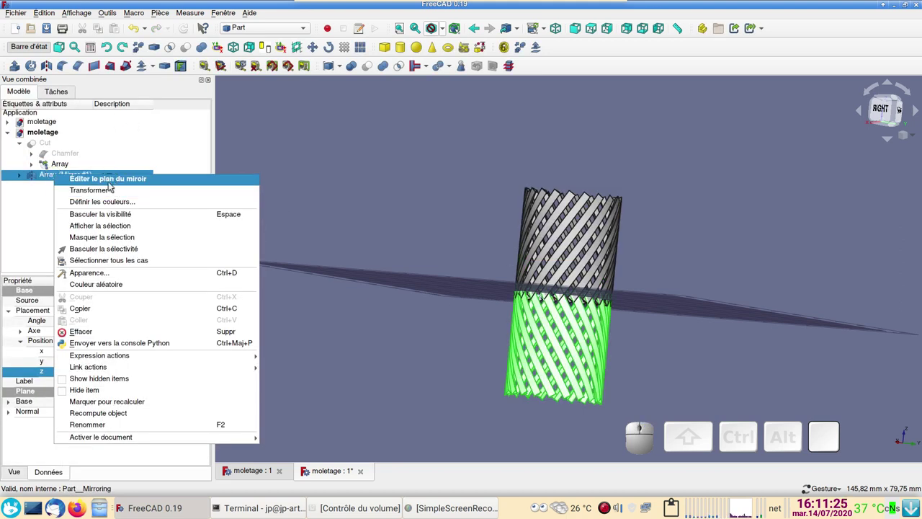
pyautogui.click(101, 194)
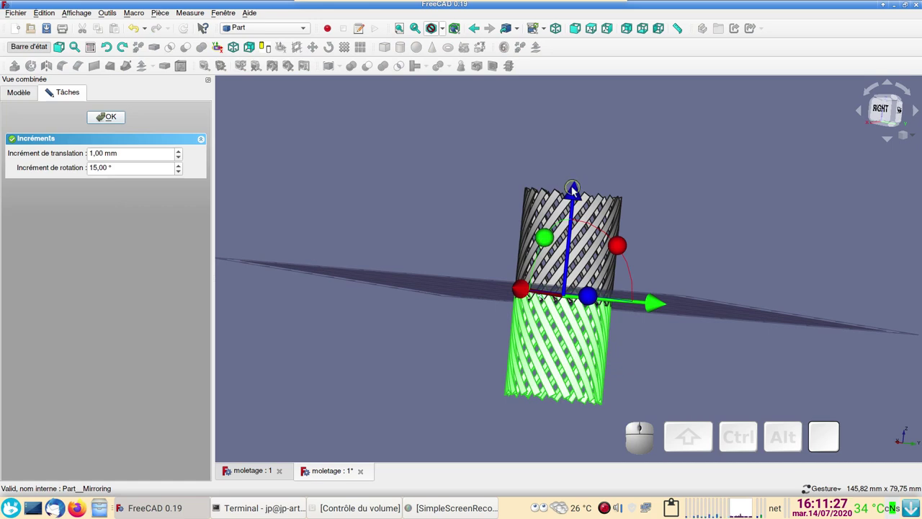
pyautogui.moveTo(577, 194); pyautogui.dragTo(216, 98)
pyautogui.click(117, 118)
pyautogui.moveTo(431, 178); pyautogui.dragTo(149, 197)
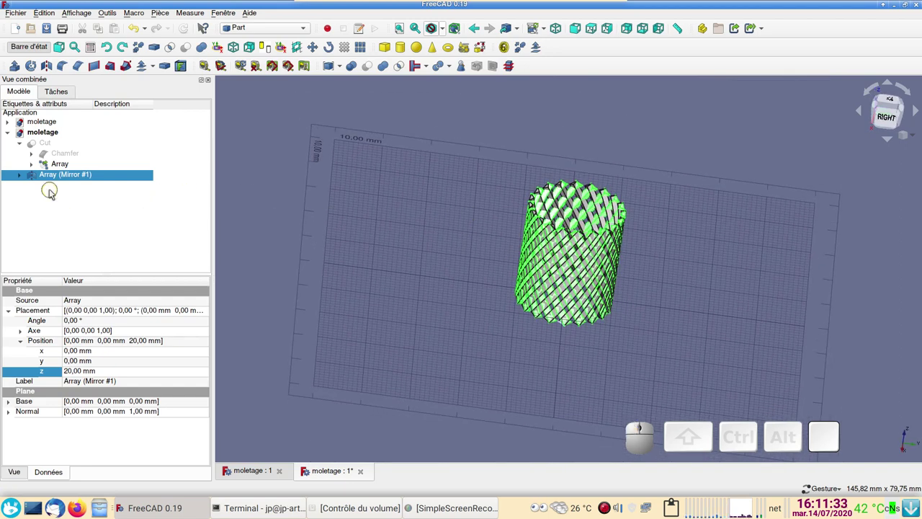
# Set the mirrored array's Placement z to 20 mm and show the Cut cylinder again
pyautogui.click(60, 165)
pyautogui.press('space')
pyautogui.click(48, 145)
pyautogui.press('space')
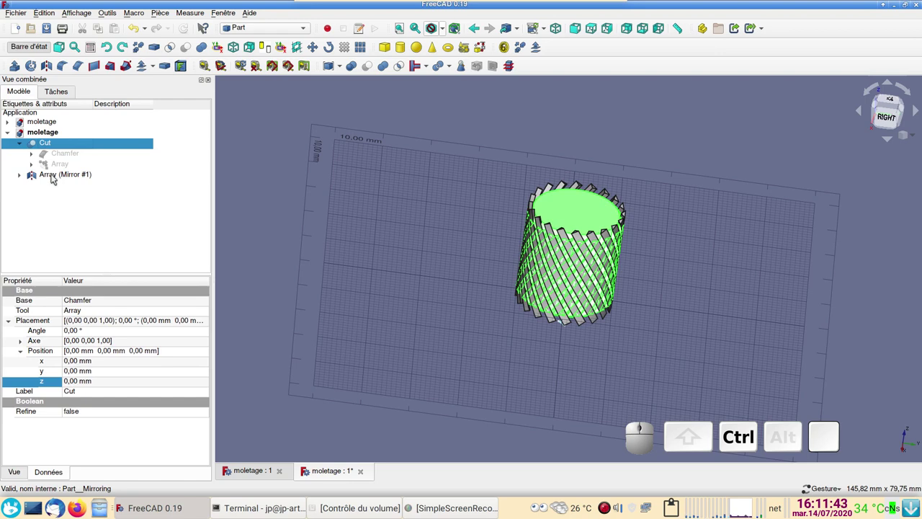
# Boolean-cut Array (Mirror #1) from Cut, producing the diamond-knurled Cut001
pyautogui.click(55, 175)
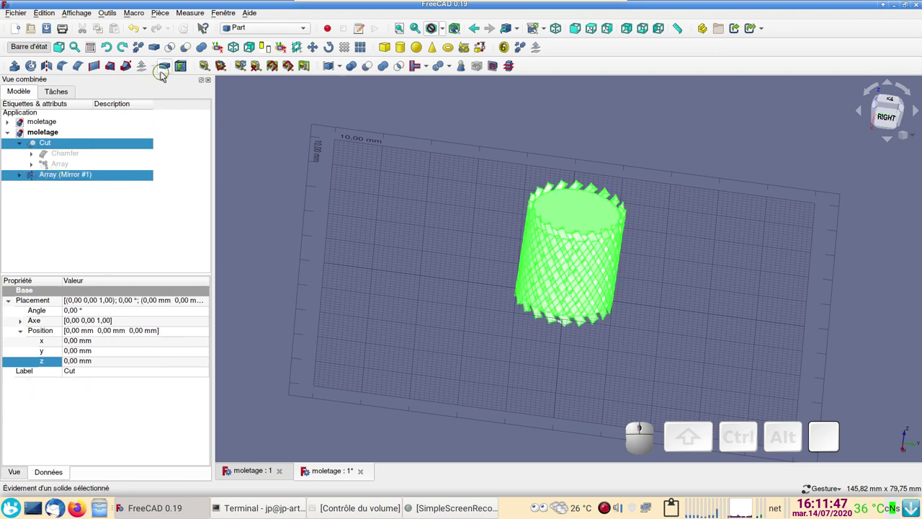
pyautogui.click(189, 50)
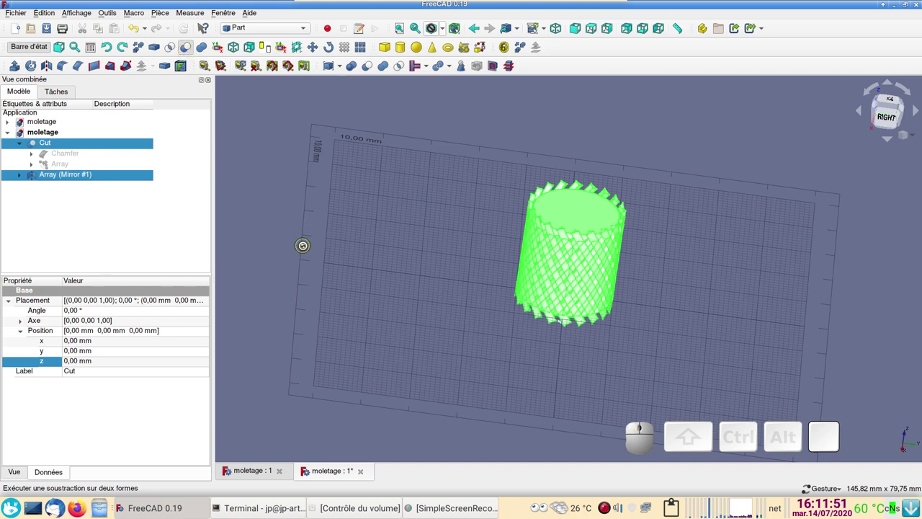
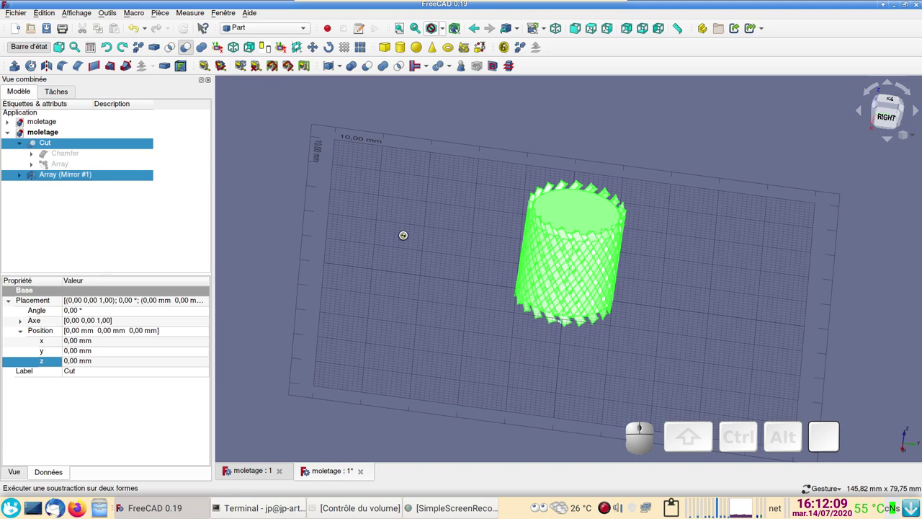
pyautogui.rightClick(403, 227)
pyautogui.click(262, 25)
pyautogui.click(267, 36)
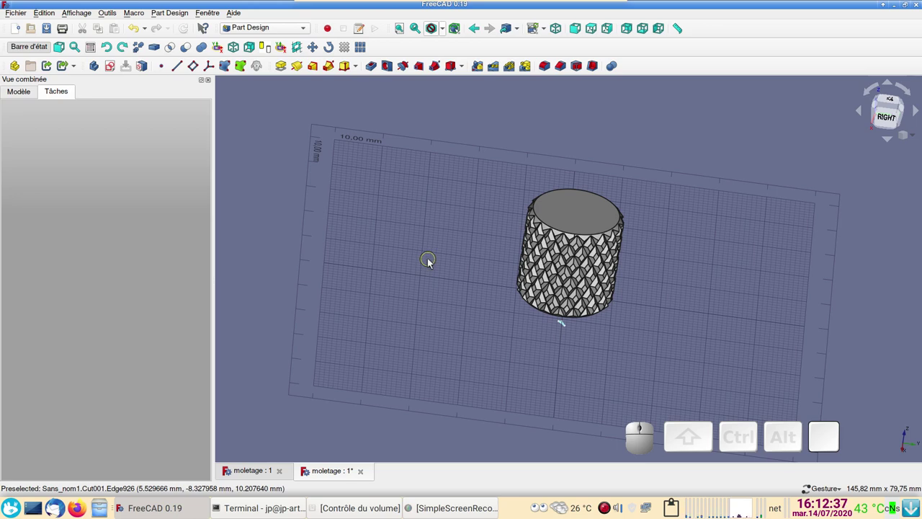
# Return to the Part workbench and set the draw style to Shaded without edges
pyautogui.click(29, 100)
pyautogui.click(272, 32)
pyautogui.click(267, 21)
pyautogui.click(602, 371)
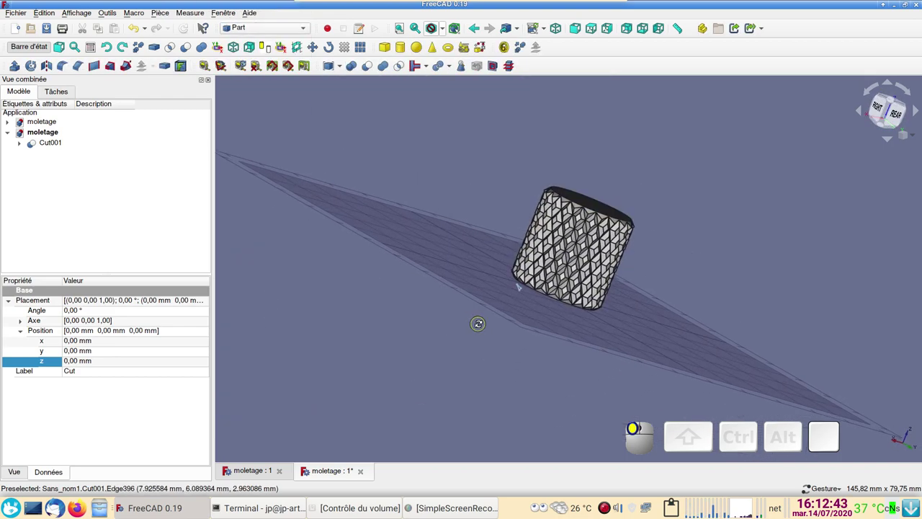
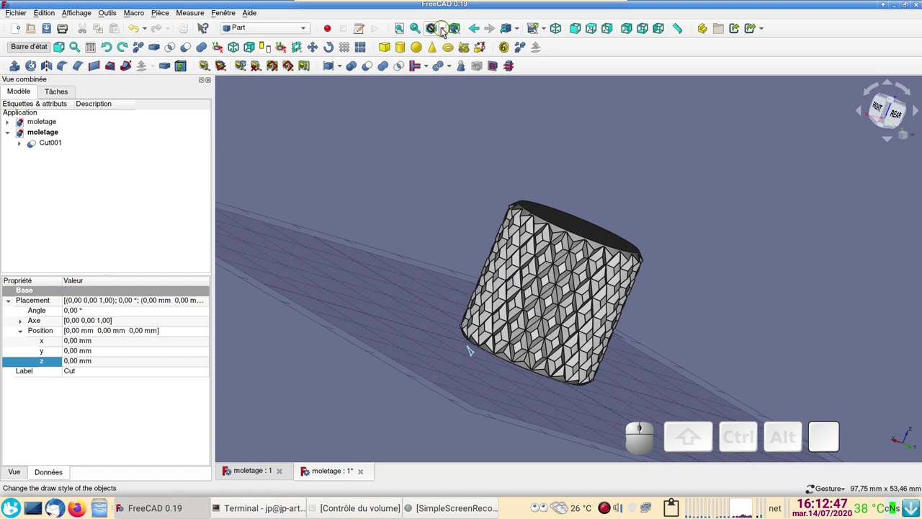
pyautogui.click(446, 28)
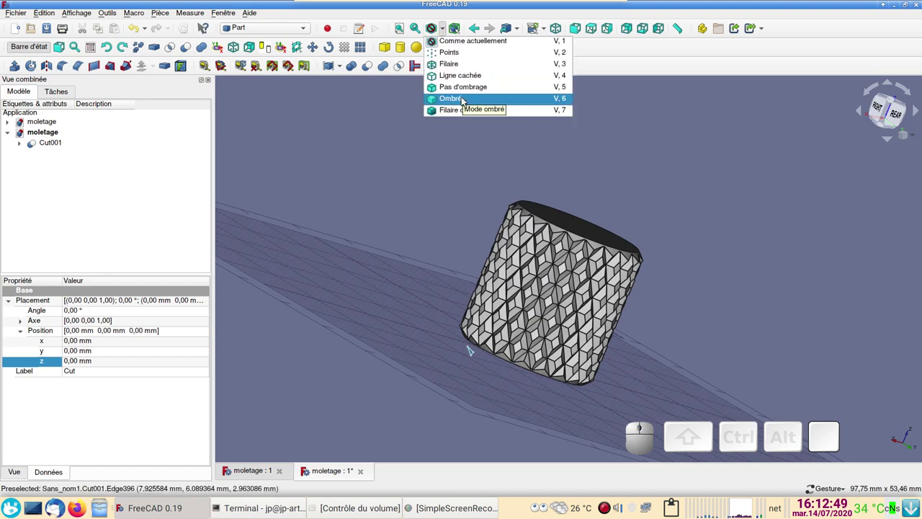
pyautogui.click(468, 99)
# Orbit and zoom to inspect the knurled cylinder's end face
pyautogui.moveTo(723, 253); pyautogui.dragTo(468, 356)
pyautogui.scroll(-3)
pyautogui.scroll(3)
pyautogui.scroll(-3)
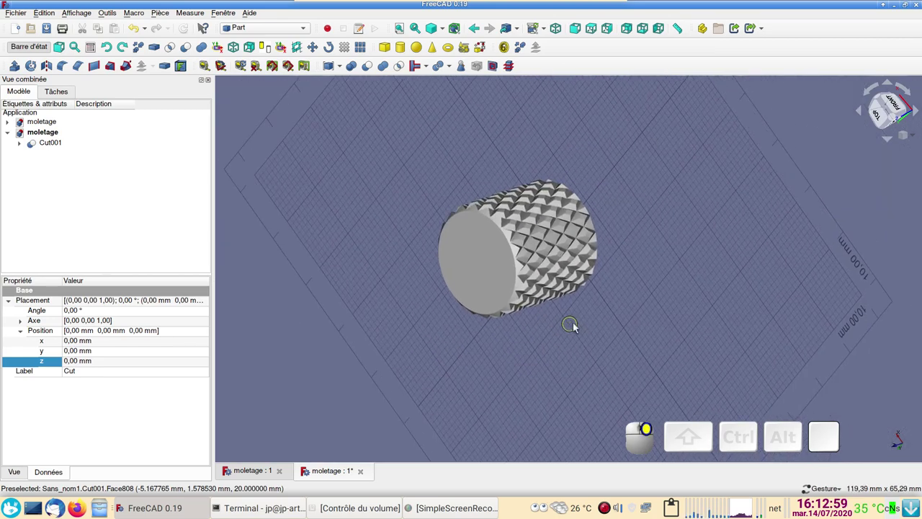